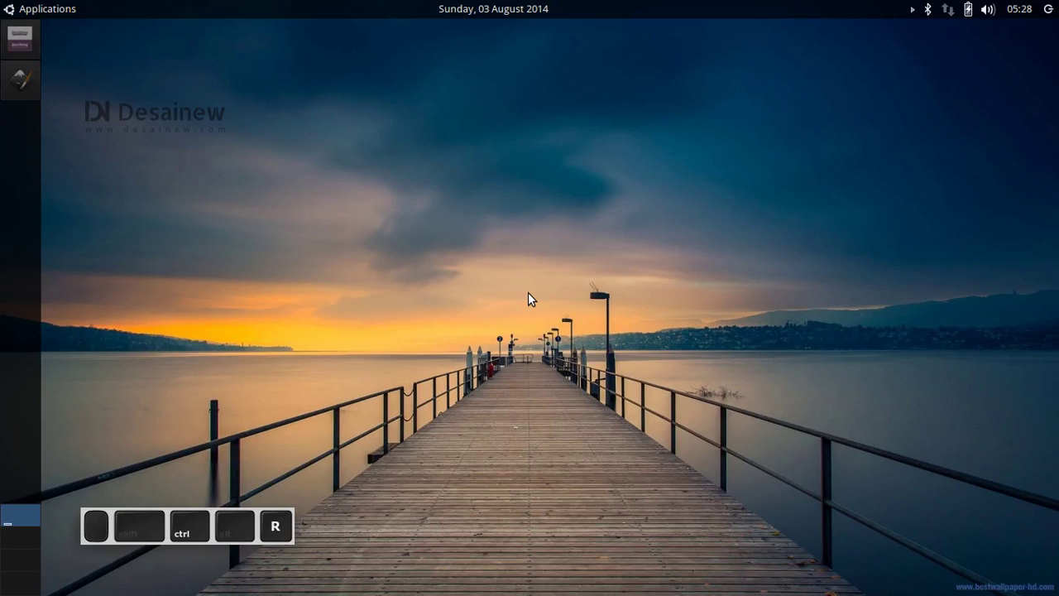
Launch Inkscape and hide the page border and border shadow in Document Properties.
{"action": "left_click", "coordinate": [532, 299]}
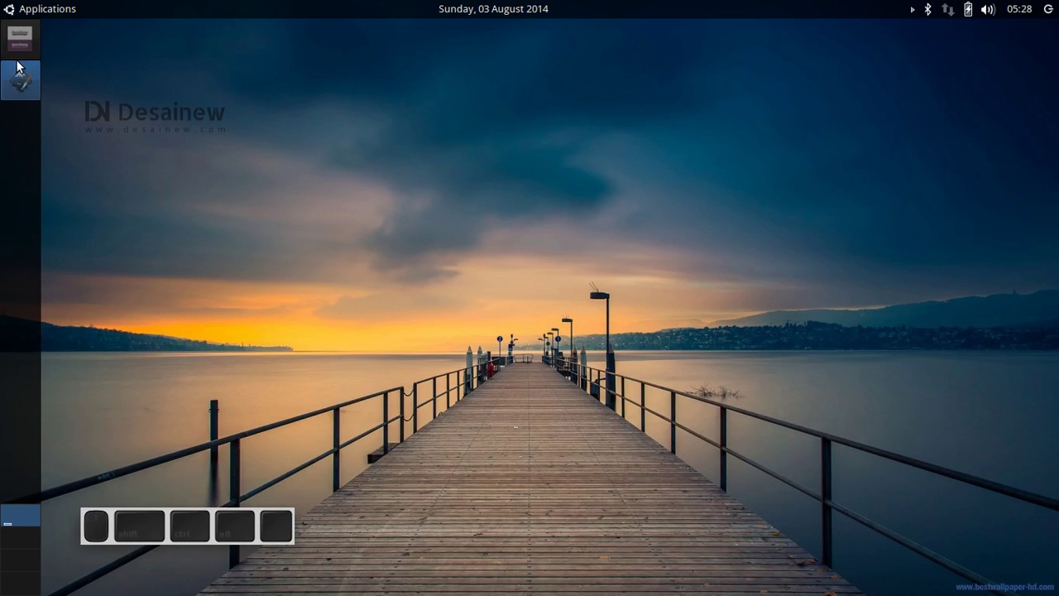
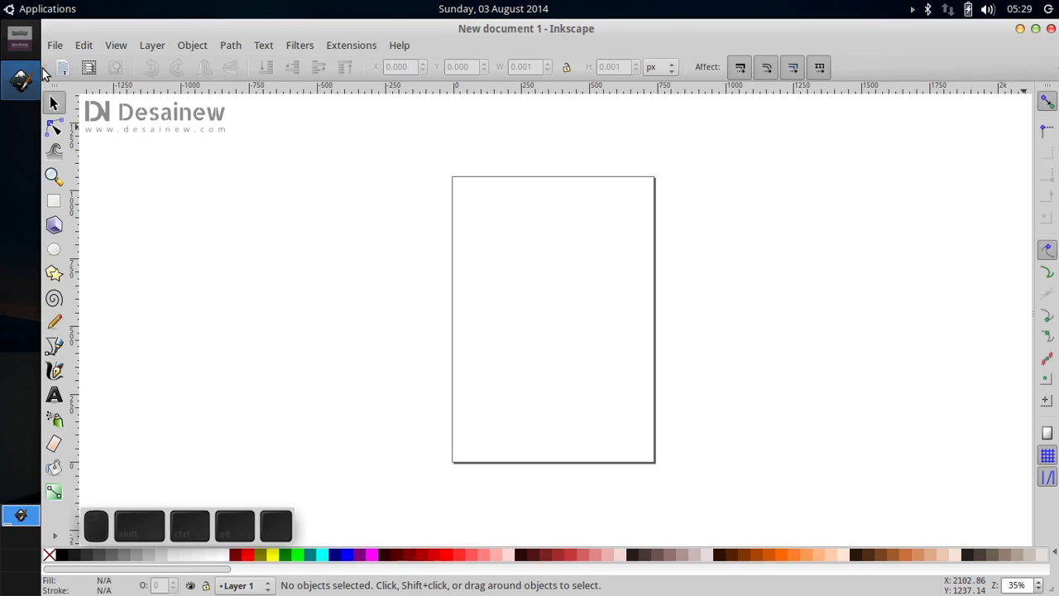
{"action": "left_click", "coordinate": [60, 55]}
{"action": "left_click", "coordinate": [103, 302]}
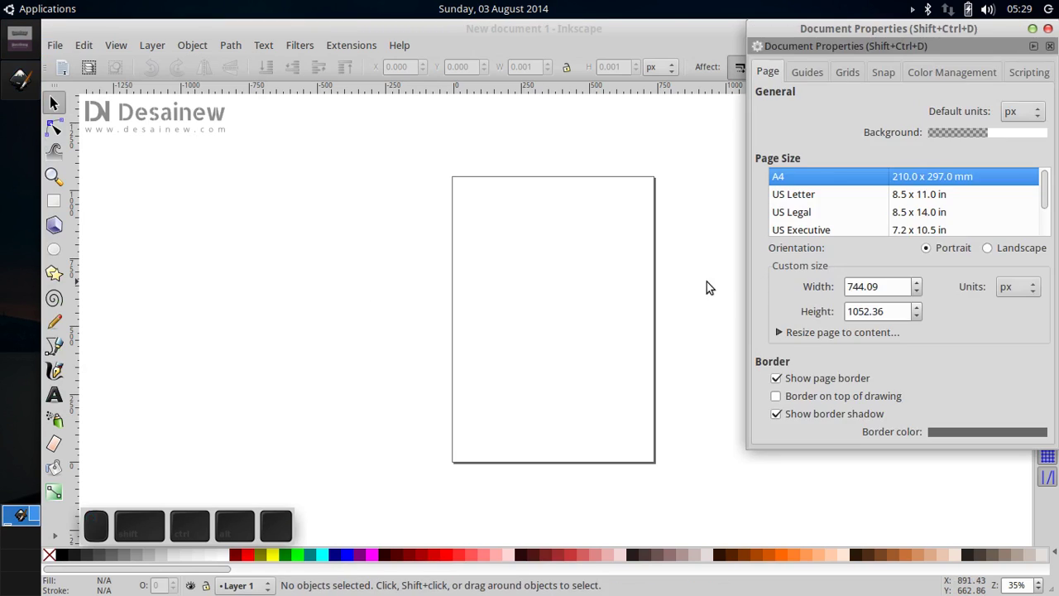
{"action": "left_click", "coordinate": [802, 382]}
{"action": "left_click", "coordinate": [807, 420]}
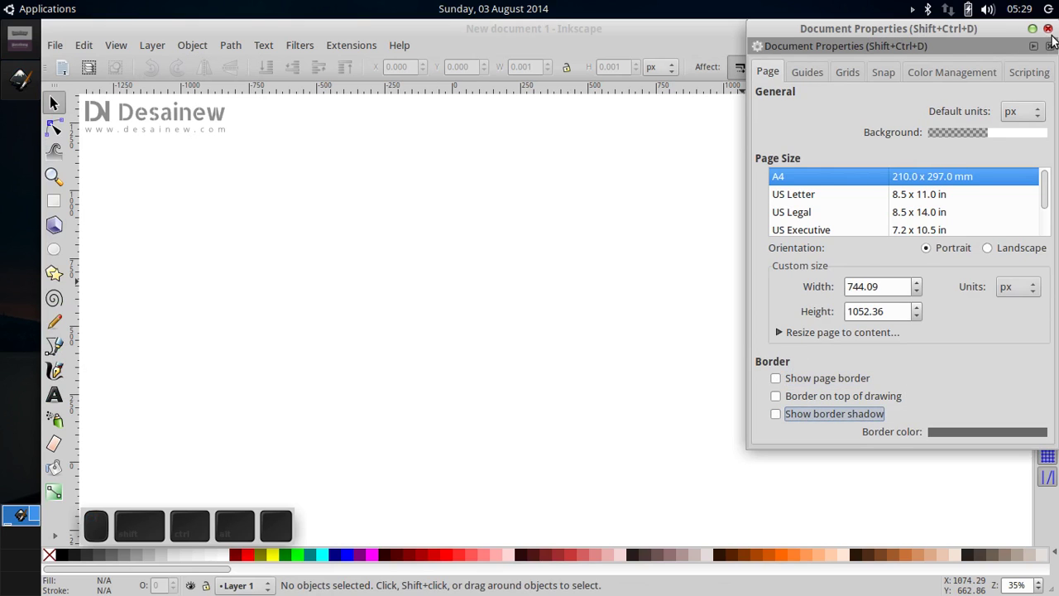
{"action": "left_click", "coordinate": [59, 100]}
{"action": "left_click", "coordinate": [524, 305]}
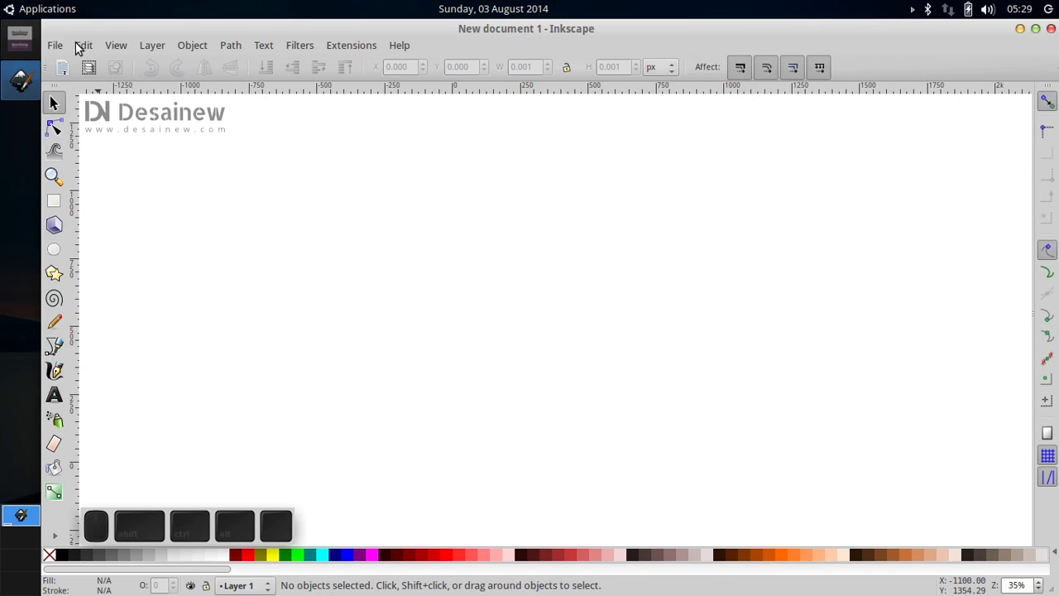
Start importing and browse the Pictures folder for the Desainew.png reference image.
{"action": "left_click", "coordinate": [66, 51]}
{"action": "left_click", "coordinate": [89, 198]}
{"action": "scroll", "scroll_direction": "down", "scroll_amount": 3}
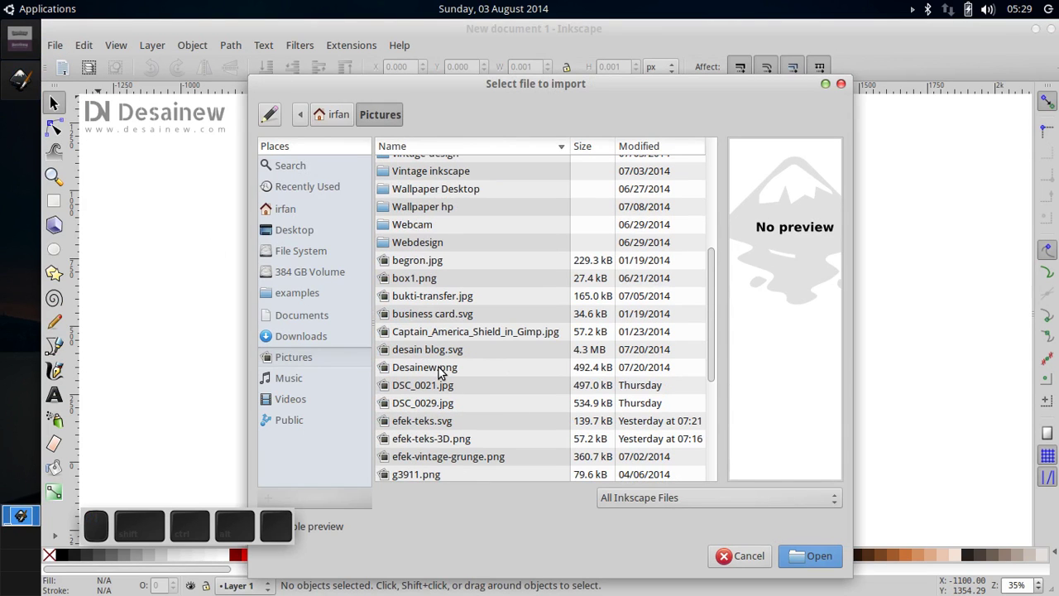
{"action": "scroll", "scroll_direction": "down", "scroll_amount": 3}
{"action": "scroll", "scroll_direction": "up", "scroll_amount": 3}
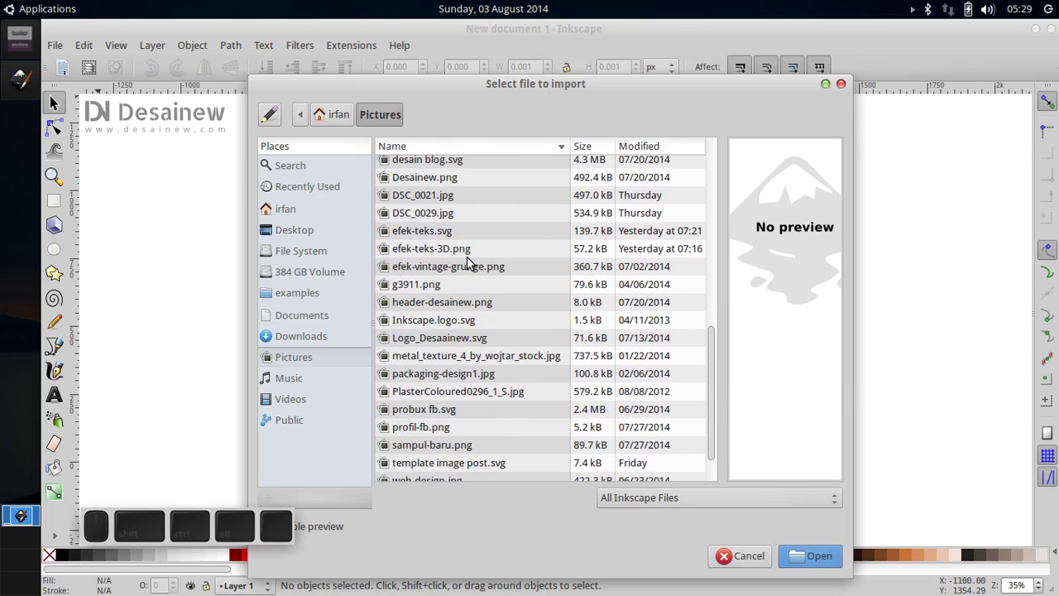
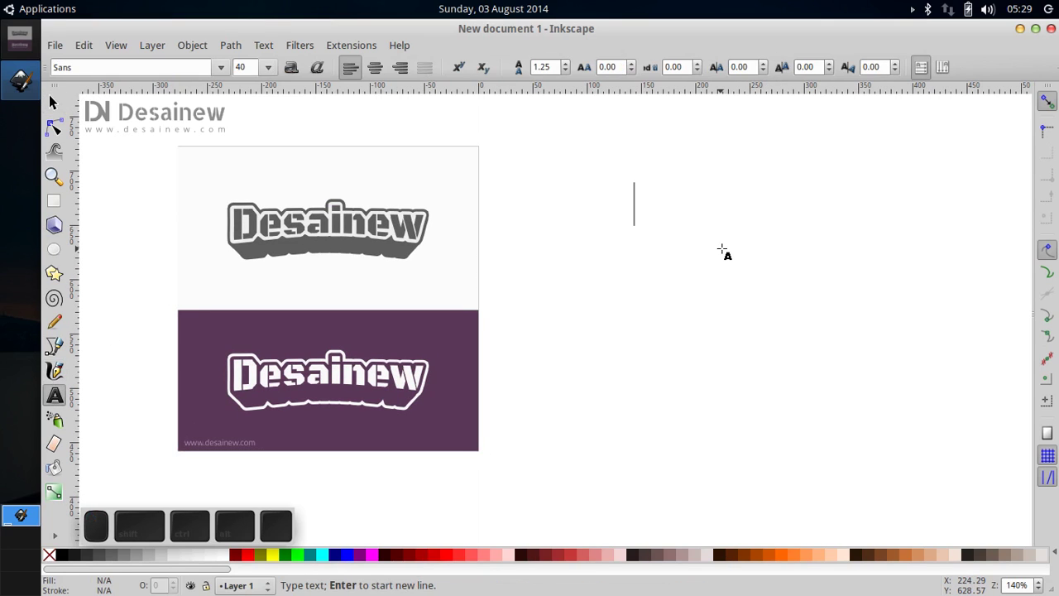
Write the word Desainew on the canvas and set its font size to 45.
{"action": "key", "text": "shift+d"}
{"action": "key", "text": "shift+e"}
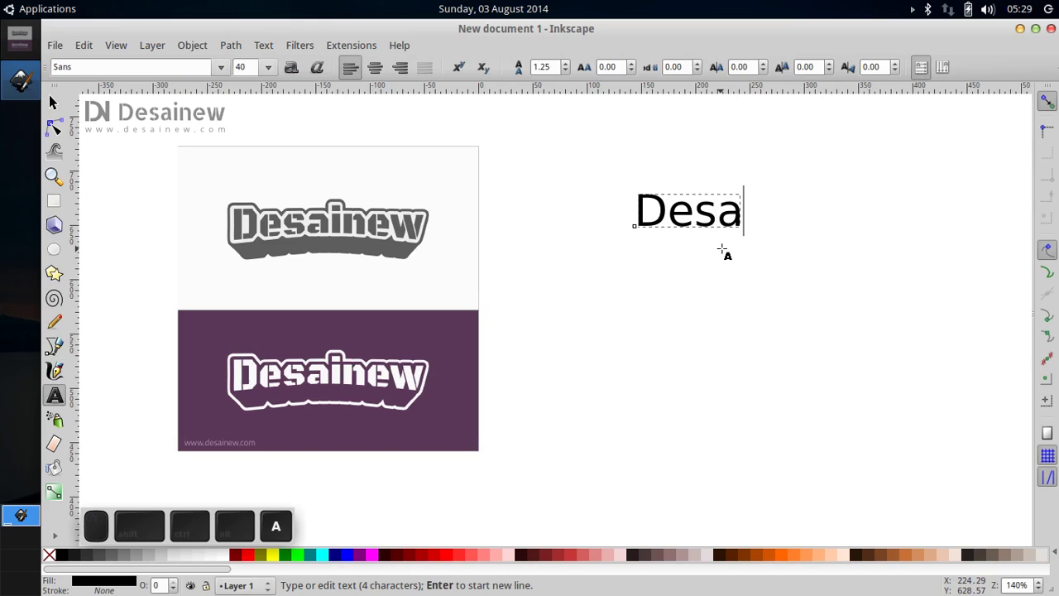
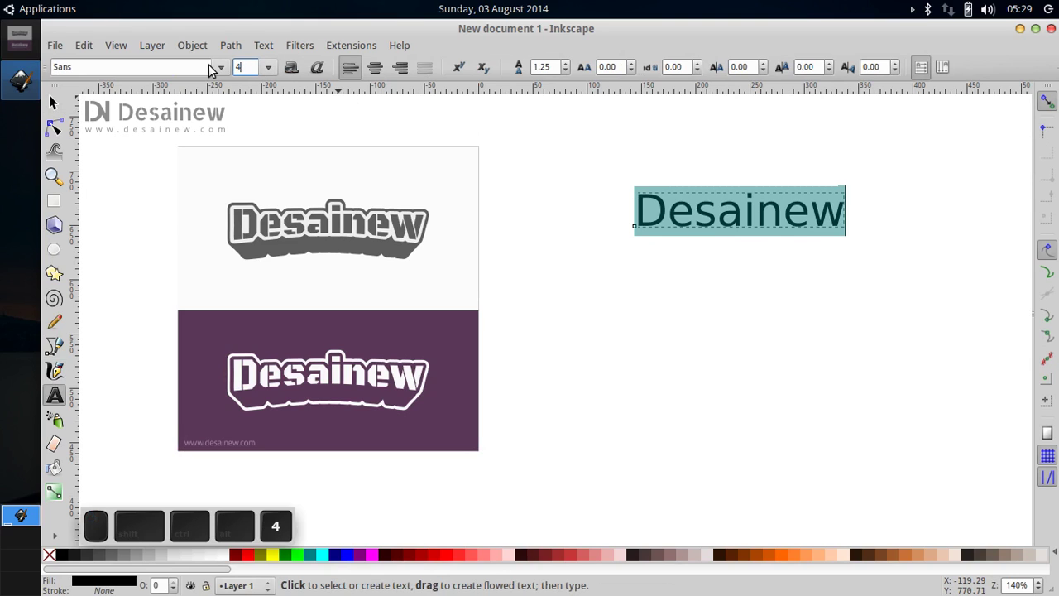
{"action": "key", "text": "Return"}
Apply the Black Ops One font to the word via Text and Font, then select it as an object.
{"action": "left_click", "coordinate": [267, 50]}
{"action": "left_click", "coordinate": [304, 70]}
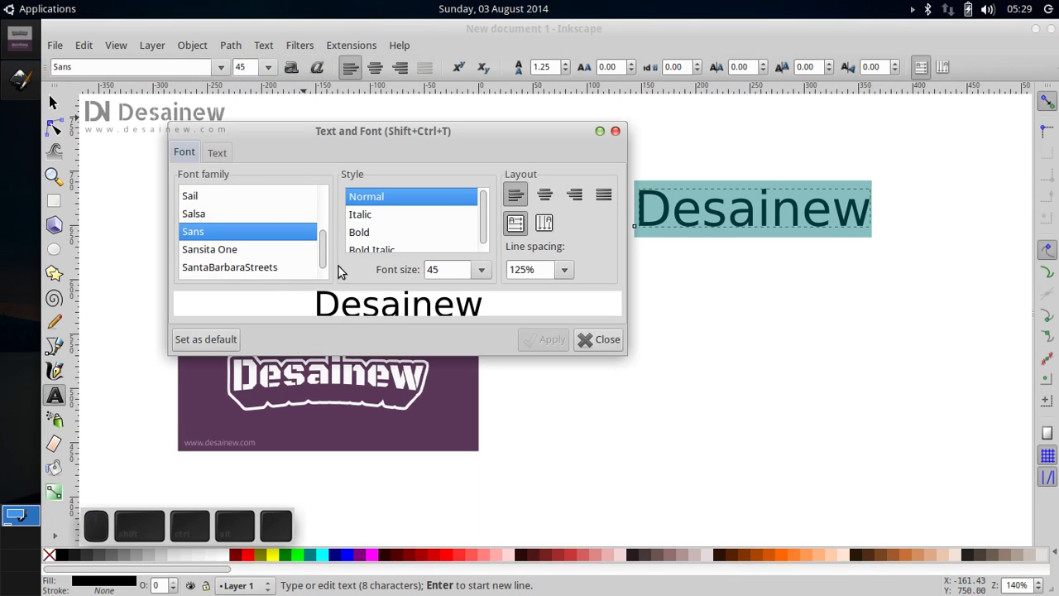
{"action": "scroll", "scroll_direction": "up", "scroll_amount": 3}
{"action": "left_click_drag", "start_coordinate": [326, 253], "coordinate": [318, 212]}
{"action": "left_click", "coordinate": [290, 216]}
{"action": "left_click", "coordinate": [557, 350]}
{"action": "left_click", "coordinate": [586, 350]}
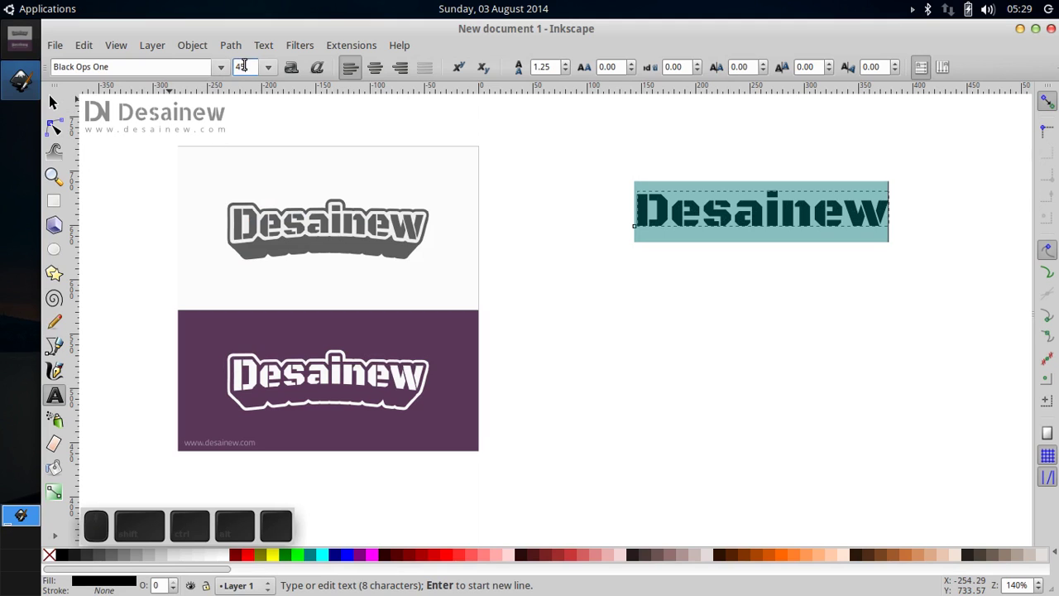
{"action": "left_click", "coordinate": [65, 102]}
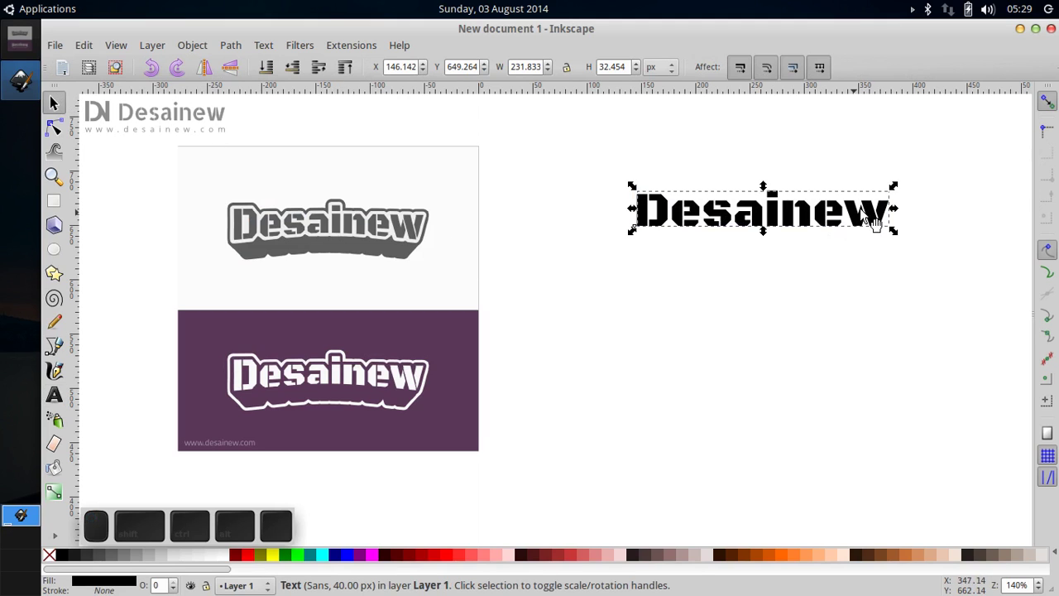
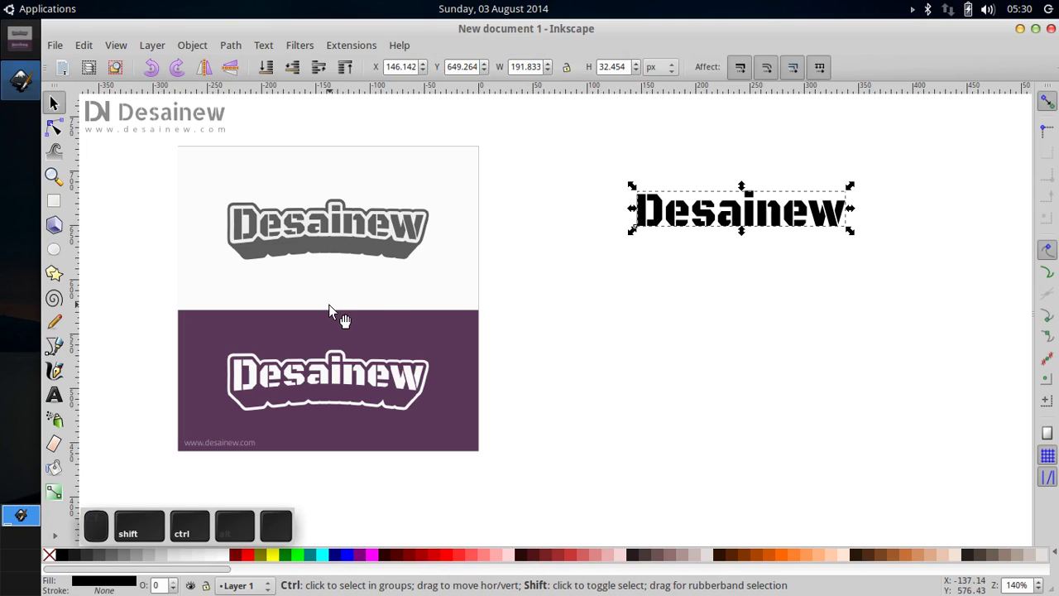
Fill the word dark grey (515151ff) and shift the reference picture and word further left.
{"action": "key", "text": "ctrl+shift+f"}
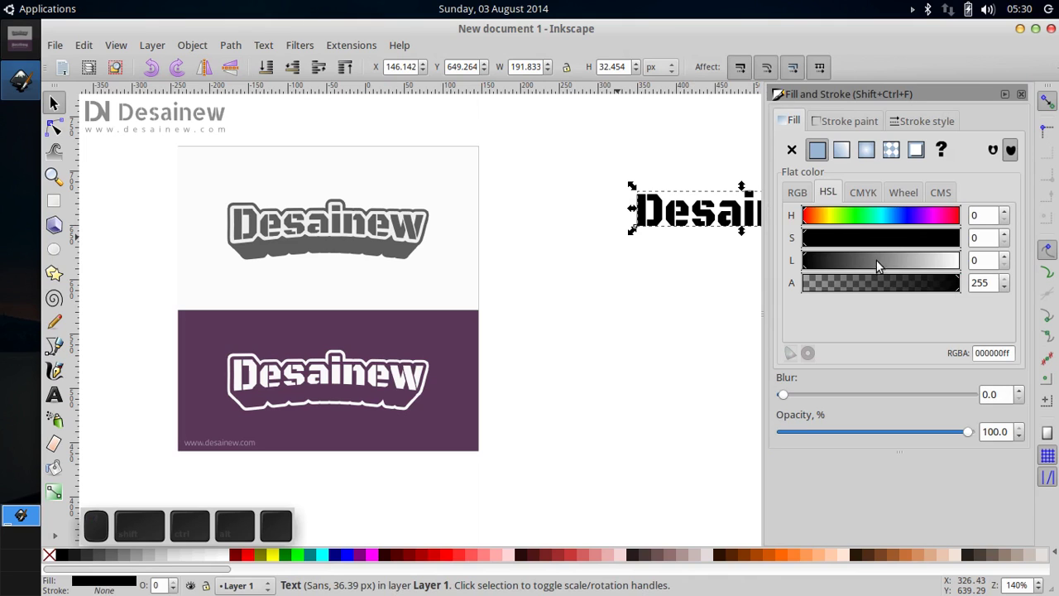
{"action": "left_click_drag", "start_coordinate": [839, 266], "coordinate": [802, 164]}
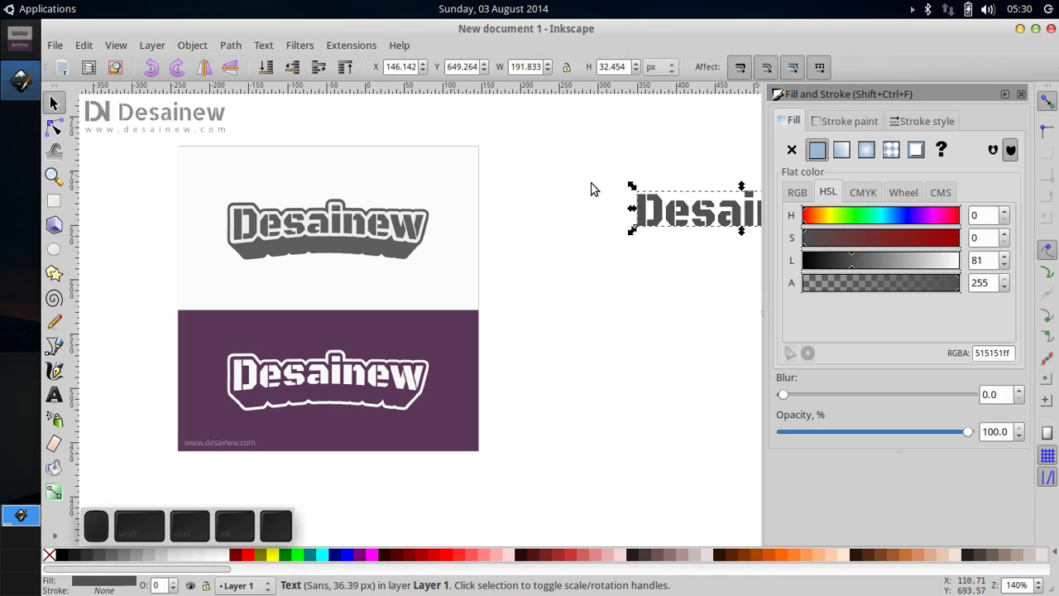
{"action": "left_click_drag", "start_coordinate": [569, 308], "coordinate": [610, 237]}
{"action": "left_click", "coordinate": [629, 231]}
{"action": "left_click", "coordinate": [297, 270]}
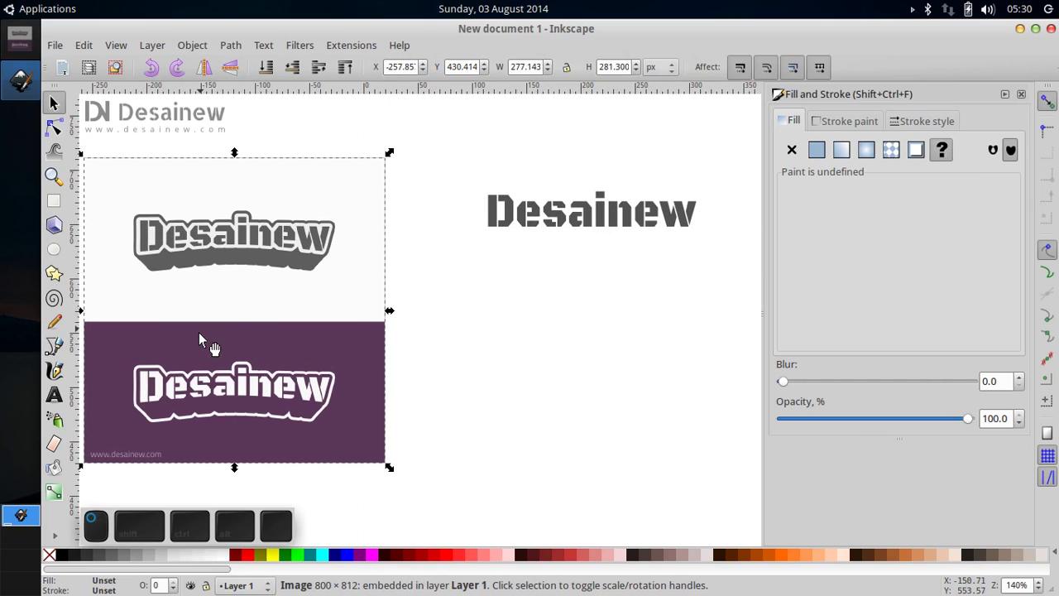
{"action": "left_click", "coordinate": [601, 230]}
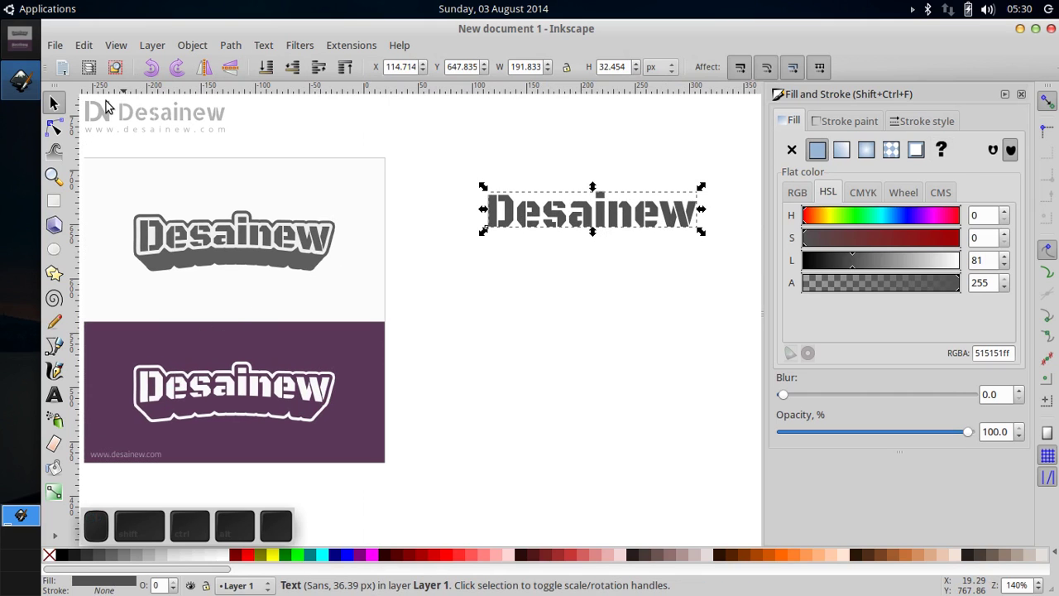
Convert the text to paths, ungroup the letters and union them into one path.
{"action": "left_click", "coordinate": [242, 53]}
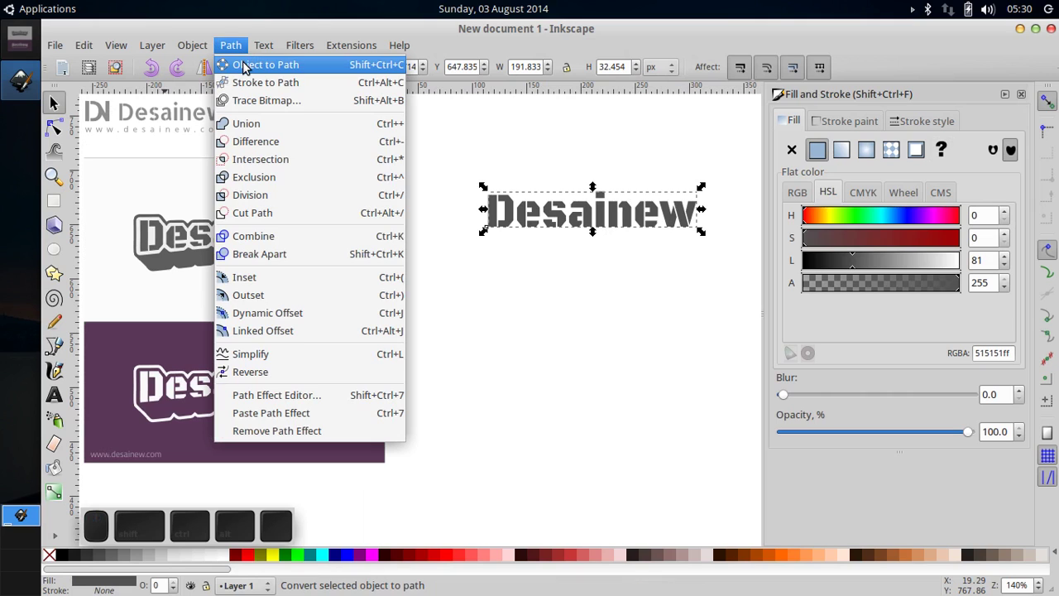
{"action": "left_click", "coordinate": [247, 68]}
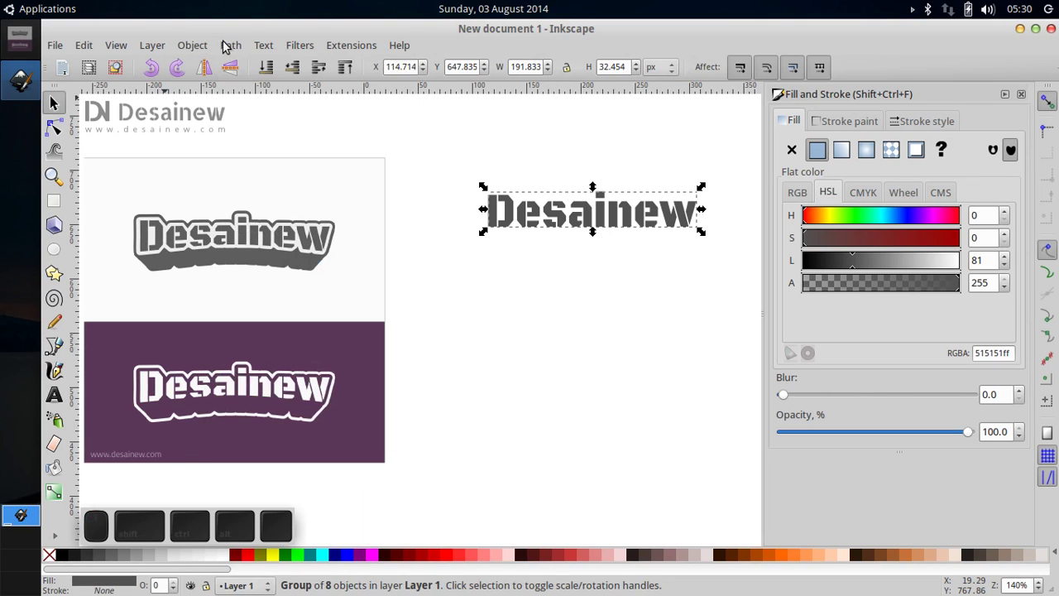
{"action": "left_click", "coordinate": [198, 48]}
{"action": "left_click", "coordinate": [237, 126]}
{"action": "left_click", "coordinate": [235, 48]}
{"action": "left_click", "coordinate": [254, 130]}
{"action": "left_click", "coordinate": [65, 125]}
{"action": "left_click", "coordinate": [60, 105]}
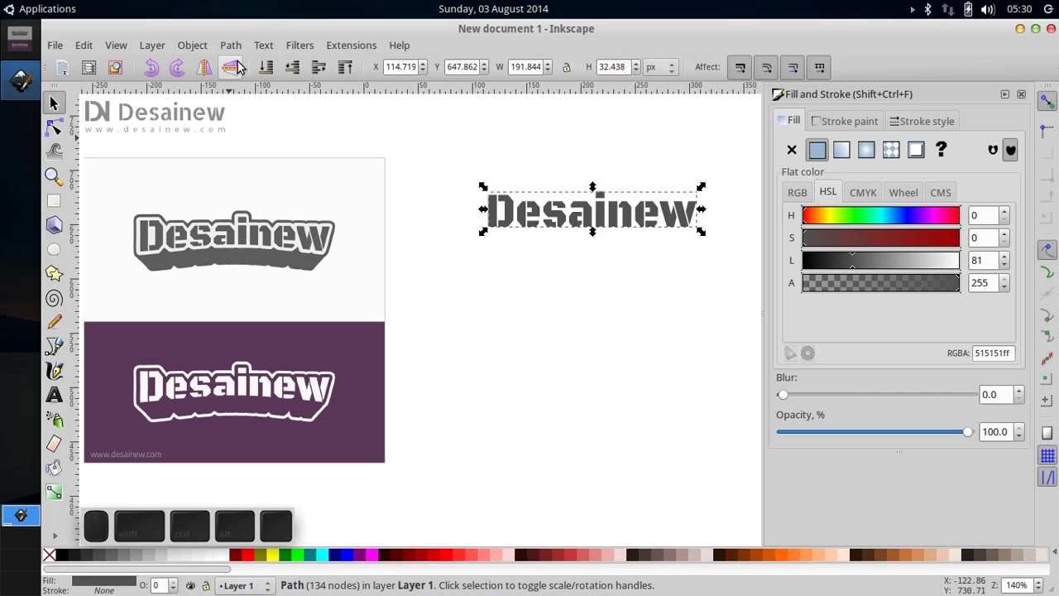
Add an Envelope Deformation path effect and bend the word's bottom edge slightly.
{"action": "left_click", "coordinate": [246, 45]}
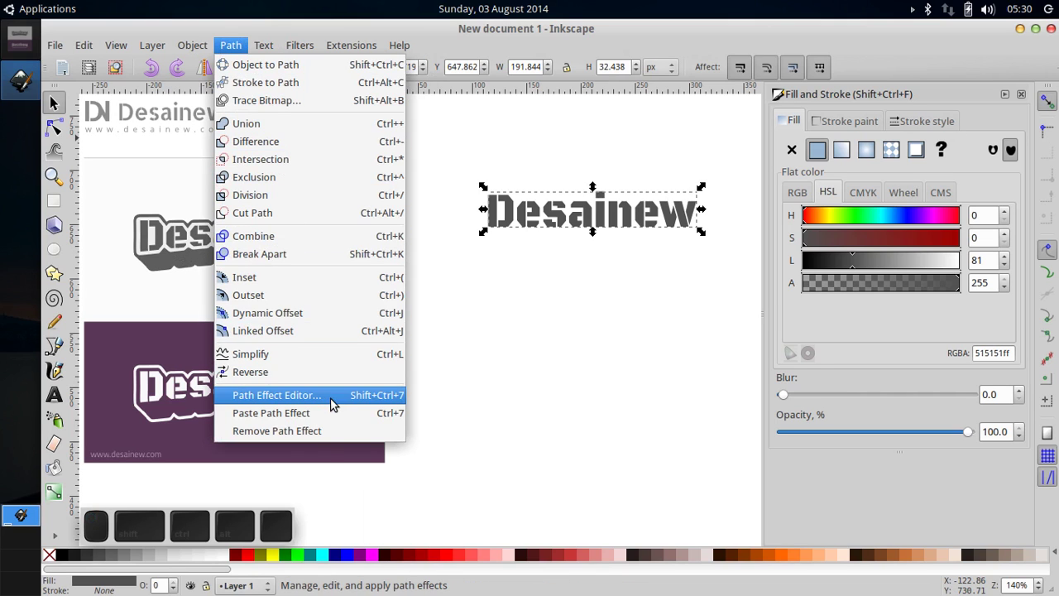
{"action": "left_click", "coordinate": [335, 398]}
{"action": "left_click", "coordinate": [888, 134]}
{"action": "left_click", "coordinate": [888, 142]}
{"action": "left_click", "coordinate": [986, 142]}
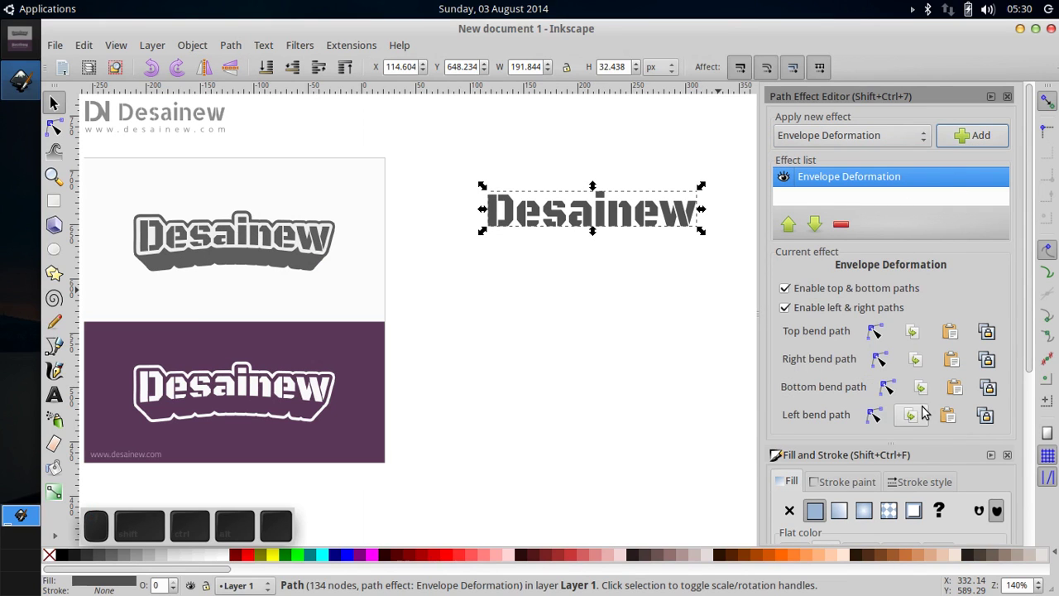
{"action": "left_click", "coordinate": [898, 390]}
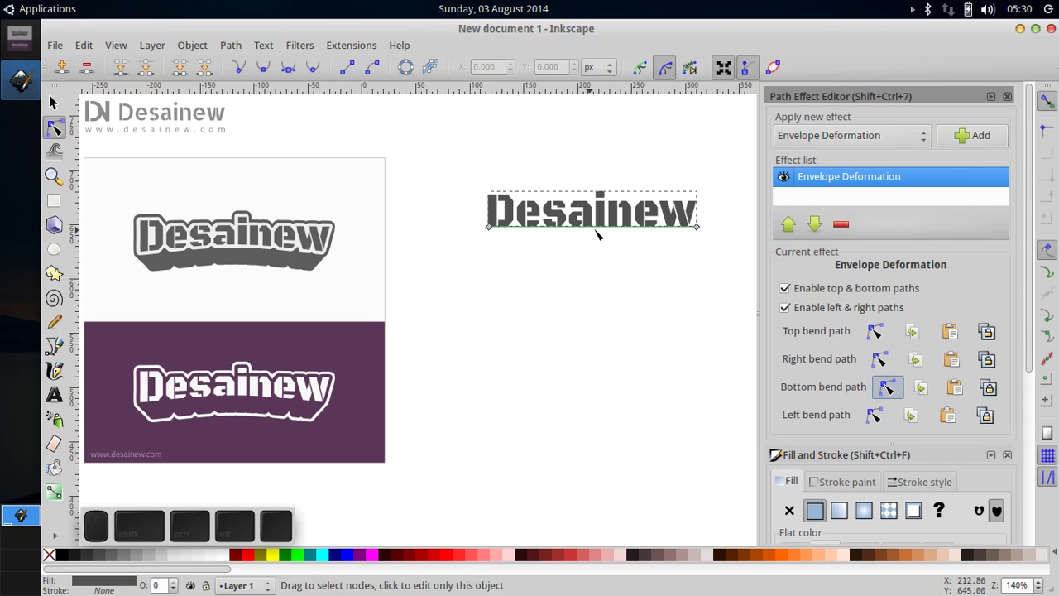
{"action": "left_click_drag", "start_coordinate": [597, 227], "coordinate": [587, 219]}
Bake the deformation into the word with Object to Path.
{"action": "left_click", "coordinate": [61, 100]}
{"action": "left_click", "coordinate": [55, 137]}
{"action": "left_click", "coordinate": [55, 111]}
{"action": "left_click", "coordinate": [232, 46]}
{"action": "left_click", "coordinate": [247, 71]}
{"action": "left_click", "coordinate": [55, 135]}
{"action": "left_click", "coordinate": [54, 101]}
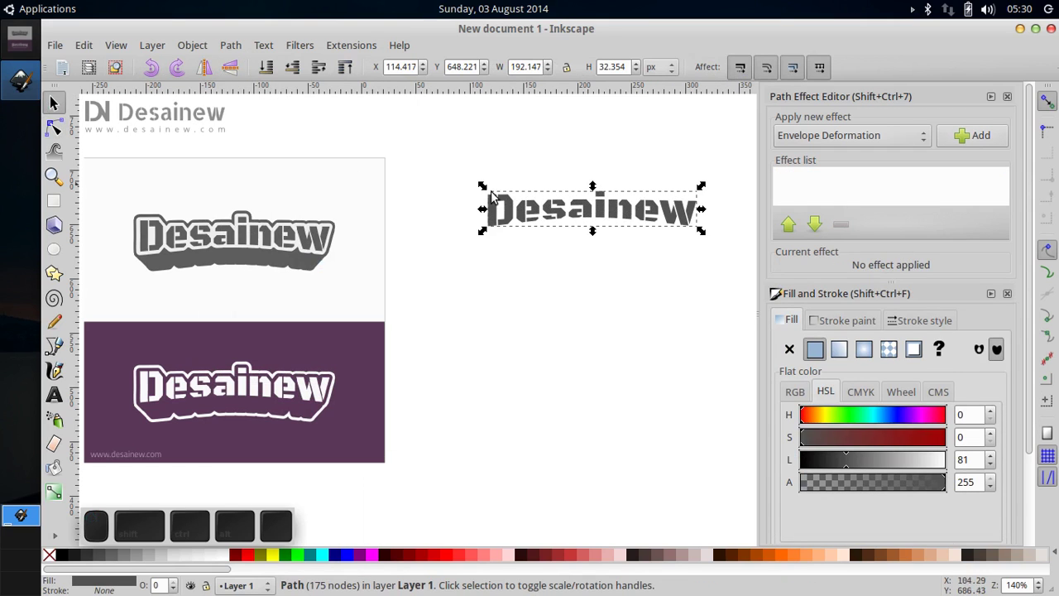
Paste a copy of the lettering and apply a Dynamic Offset around it.
{"action": "right_click", "coordinate": [510, 203]}
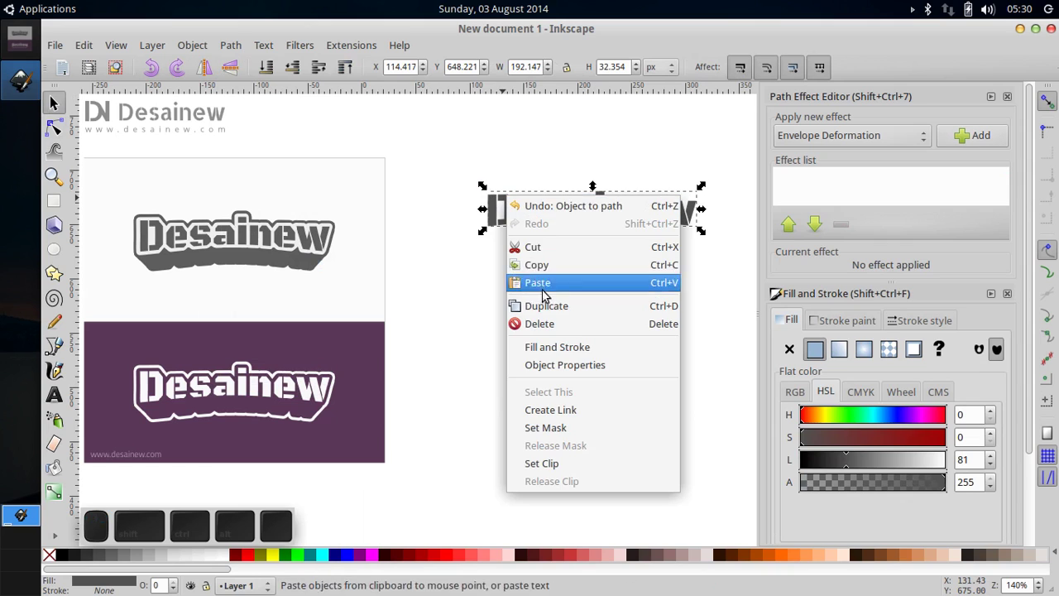
{"action": "left_click", "coordinate": [548, 313]}
{"action": "left_click", "coordinate": [141, 562]}
{"action": "left_click", "coordinate": [265, 76]}
{"action": "left_click", "coordinate": [241, 50]}
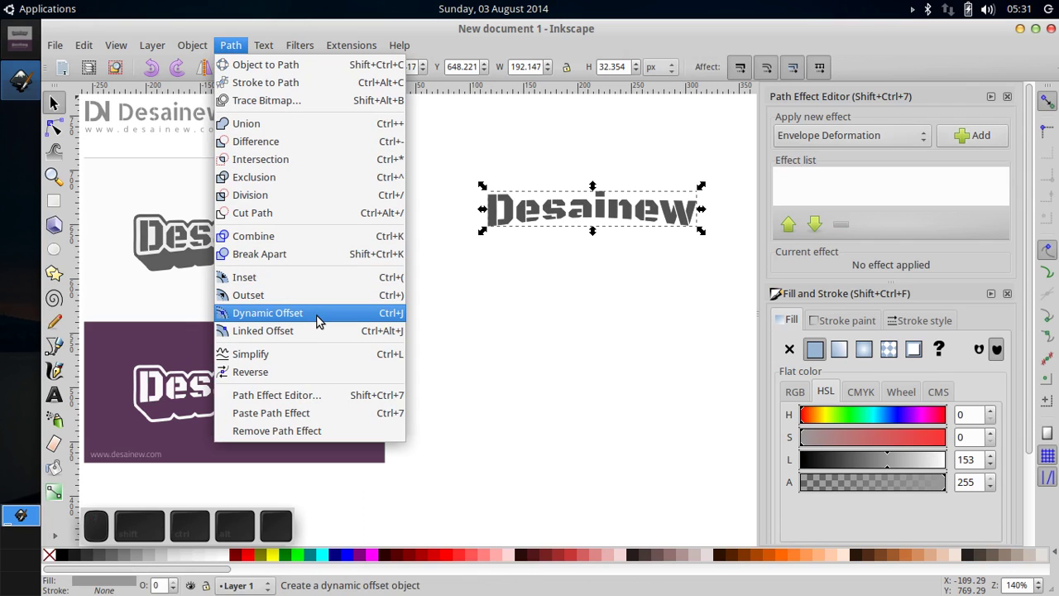
{"action": "left_click", "coordinate": [321, 321]}
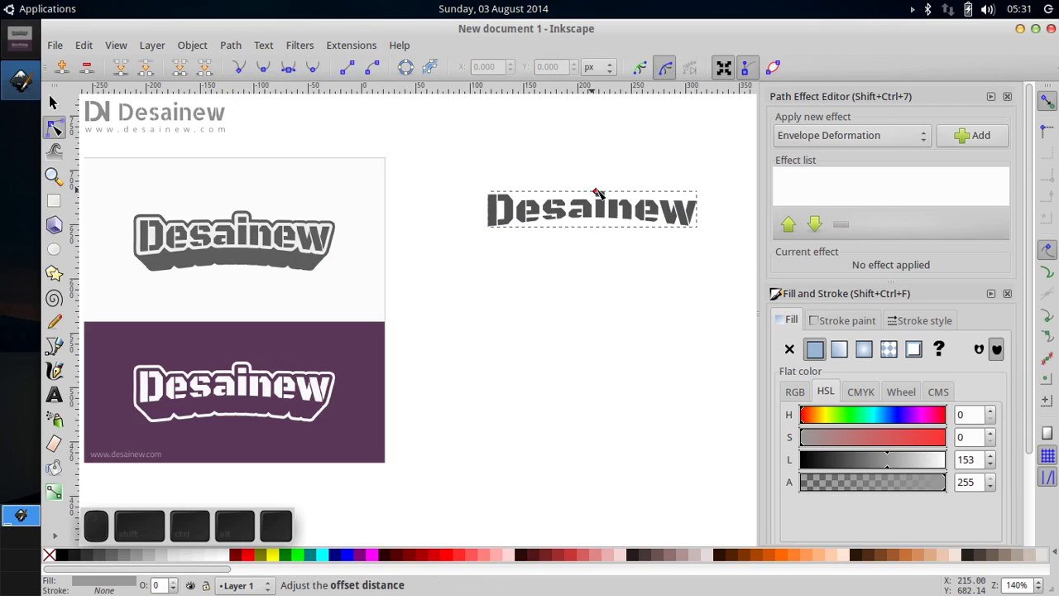
Drag the offset handle outward to widen the light grey outline band.
{"action": "scroll", "scroll_direction": "up", "scroll_amount": 3}
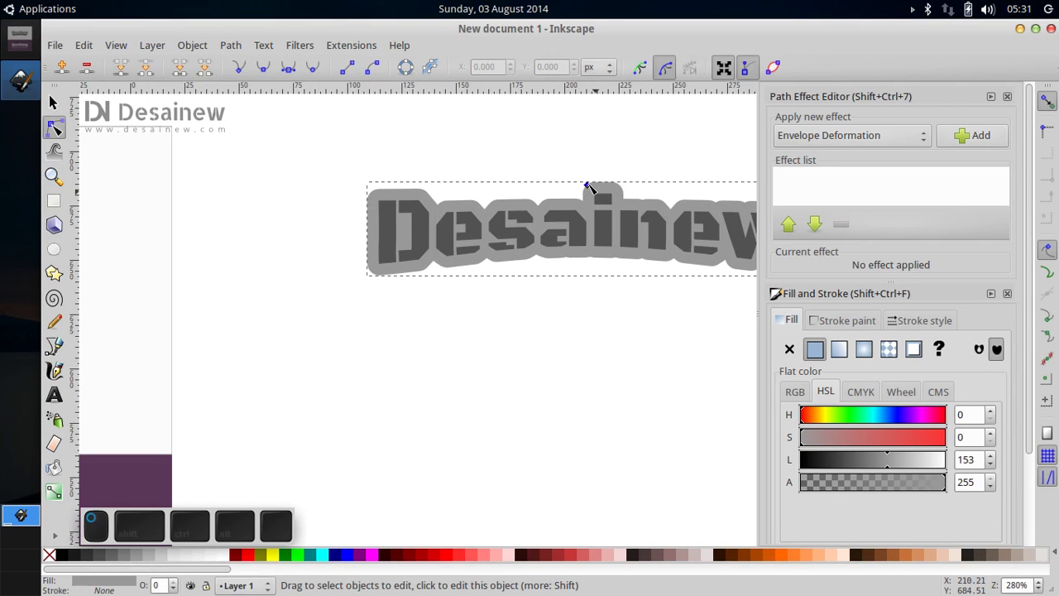
{"action": "left_click", "coordinate": [595, 183]}
{"action": "middle_click", "coordinate": [609, 238]}
{"action": "left_click", "coordinate": [572, 239]}
{"action": "middle_click", "coordinate": [545, 235]}
{"action": "scroll", "scroll_direction": "up", "scroll_amount": 3}
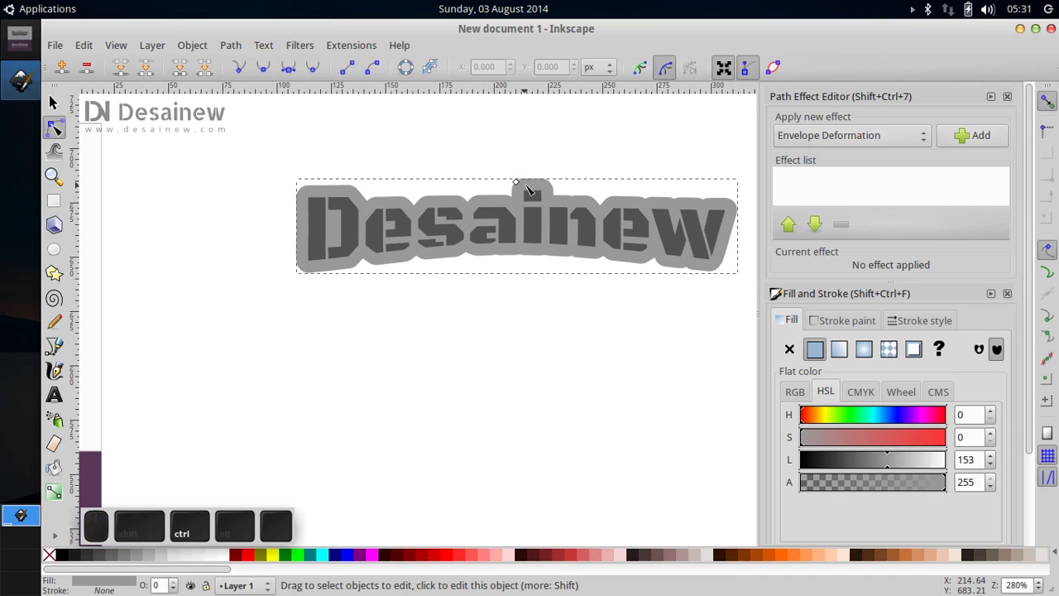
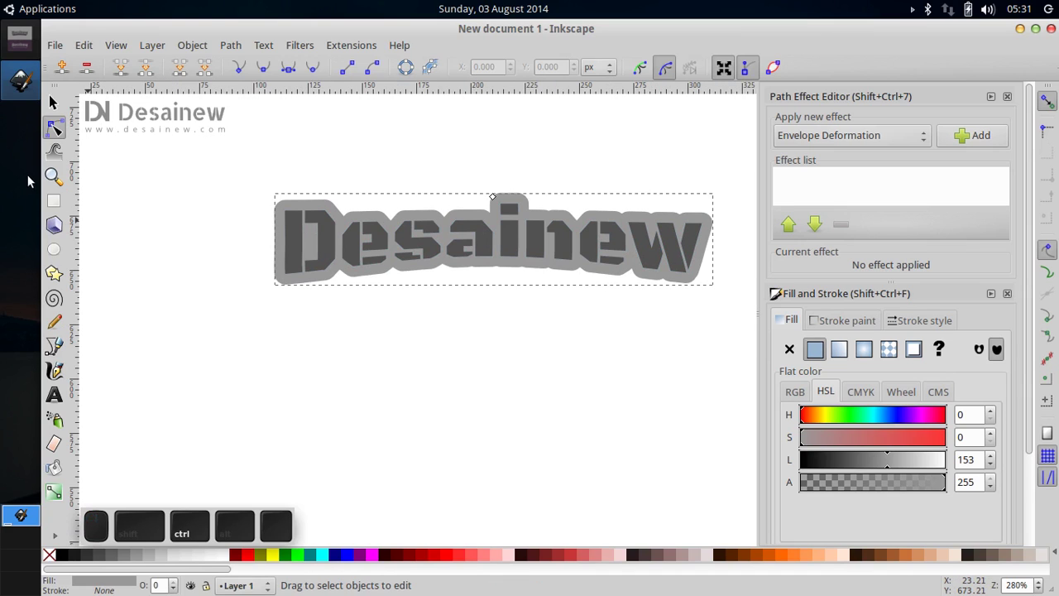
Select the grey offset outline and flatten it into a plain path with Union.
{"action": "left_click", "coordinate": [62, 107]}
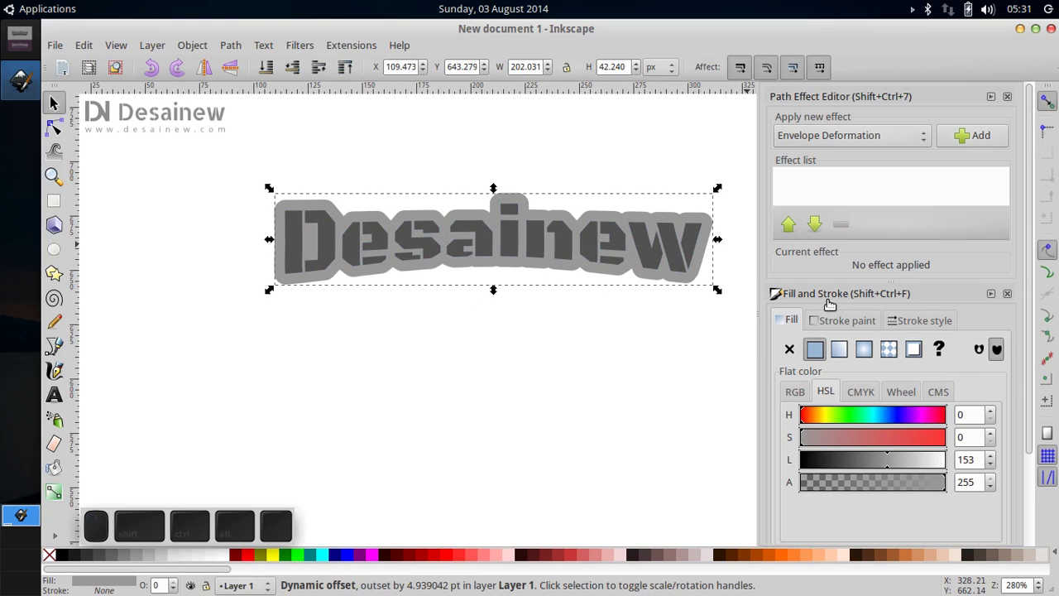
{"action": "left_click_drag", "start_coordinate": [895, 464], "coordinate": [720, 389]}
{"action": "left_click", "coordinate": [676, 365]}
{"action": "scroll", "scroll_direction": "down", "scroll_amount": 3}
{"action": "left_click", "coordinate": [524, 335]}
{"action": "left_click", "coordinate": [580, 311]}
{"action": "scroll", "scroll_direction": "up", "scroll_amount": 3}
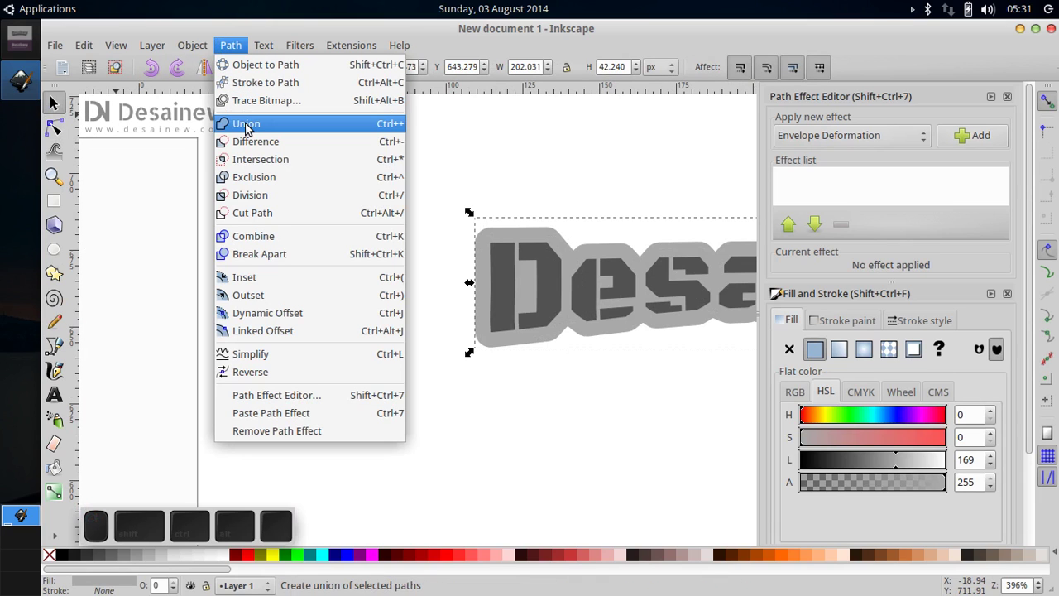
{"action": "scroll", "scroll_direction": "down", "scroll_amount": 3}
{"action": "middle_click", "coordinate": [63, 123]}
{"action": "left_click", "coordinate": [62, 107]}
{"action": "middle_click", "coordinate": [350, 242]}
{"action": "scroll", "scroll_direction": "down", "scroll_amount": 3}
{"action": "left_click", "coordinate": [435, 277]}
{"action": "middle_click", "coordinate": [435, 261]}
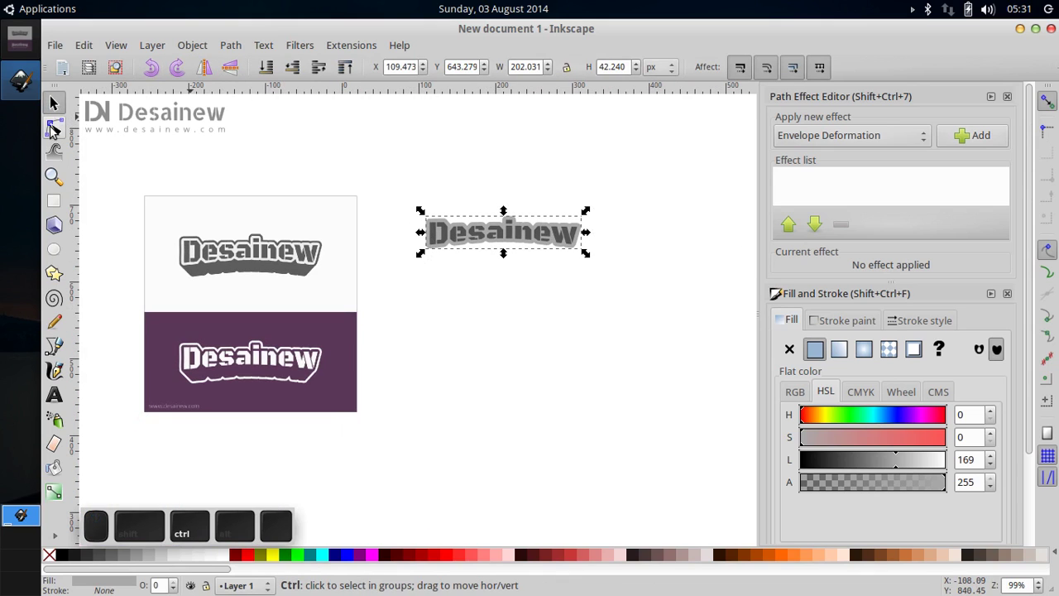
{"action": "left_click", "coordinate": [53, 133]}
{"action": "scroll", "scroll_direction": "up", "scroll_amount": 3}
{"action": "scroll", "scroll_direction": "up", "scroll_amount": 3}
{"action": "scroll", "scroll_direction": "down", "scroll_amount": 3}
{"action": "left_click", "coordinate": [66, 91]}
Select the lettering with its outline and scale them slightly narrower horizontally.
{"action": "left_click", "coordinate": [467, 277]}
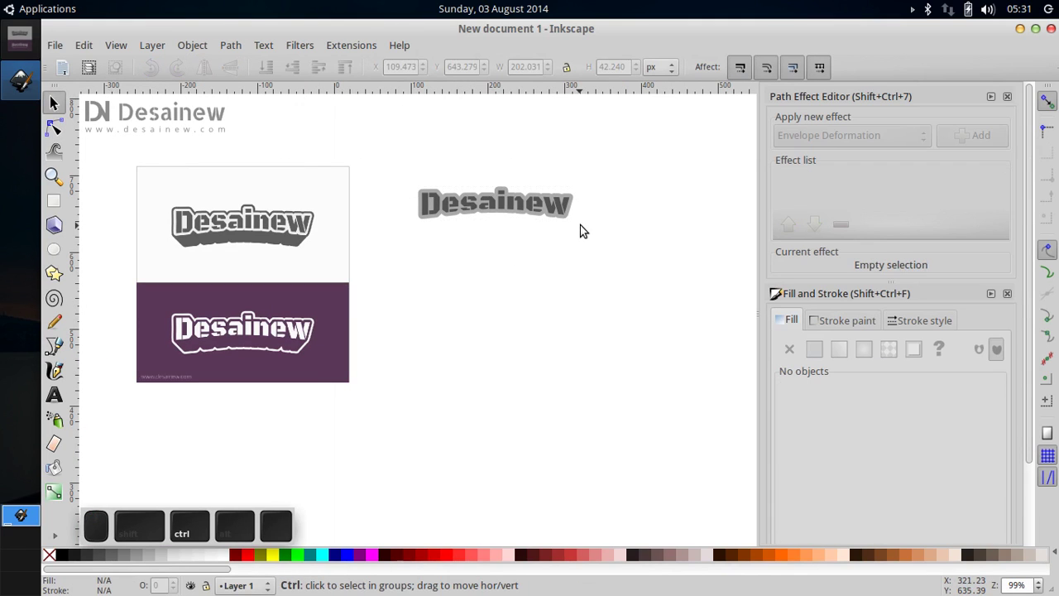
{"action": "left_click", "coordinate": [404, 166]}
{"action": "scroll", "scroll_direction": "up", "scroll_amount": 3}
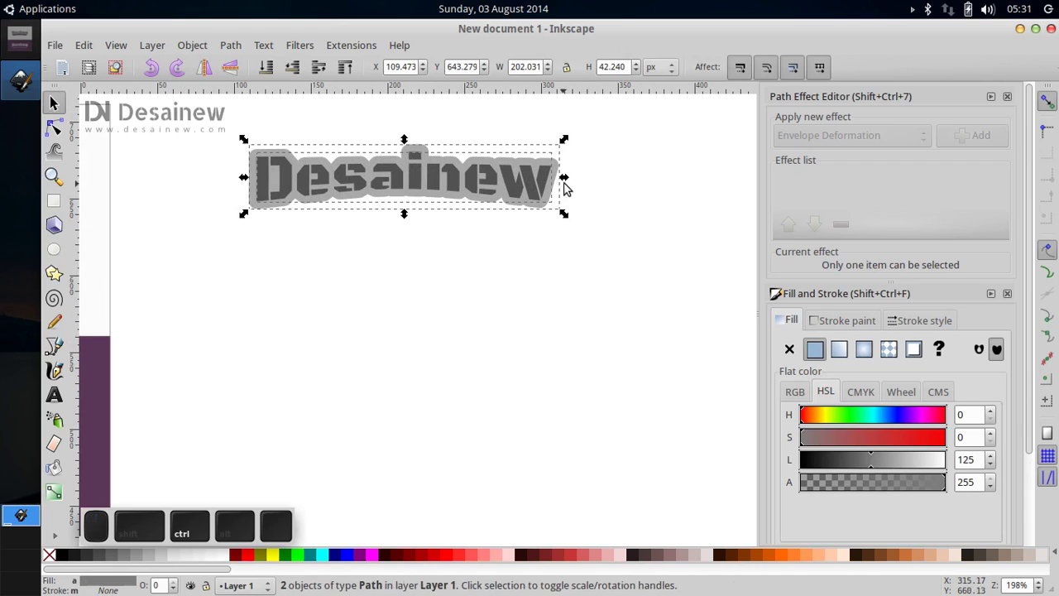
{"action": "left_click_drag", "start_coordinate": [568, 181], "coordinate": [564, 180]}
{"action": "middle_click", "coordinate": [648, 269]}
{"action": "scroll", "scroll_direction": "down", "scroll_amount": 3}
{"action": "middle_click", "coordinate": [561, 291]}
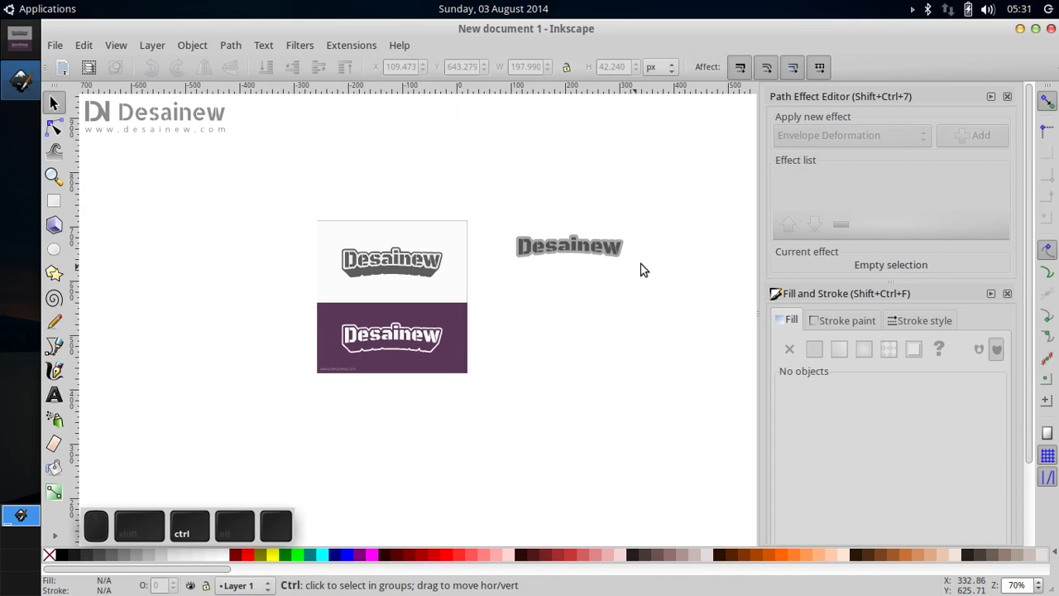
{"action": "scroll", "scroll_direction": "up", "scroll_amount": 3}
{"action": "left_click", "coordinate": [320, 175]}
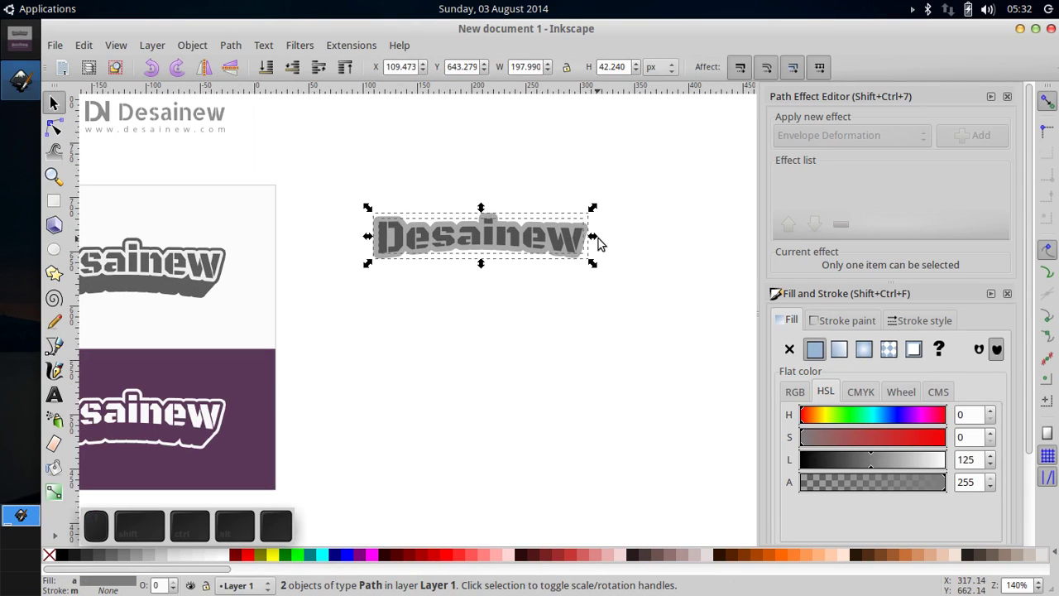
{"action": "left_click_drag", "start_coordinate": [601, 240], "coordinate": [529, 340]}
{"action": "left_click", "coordinate": [530, 341]}
Duplicate the grey outline, move the copy below the logo and give it a darker grey fill.
{"action": "scroll", "scroll_direction": "up", "scroll_amount": 3}
{"action": "left_click", "coordinate": [351, 205]}
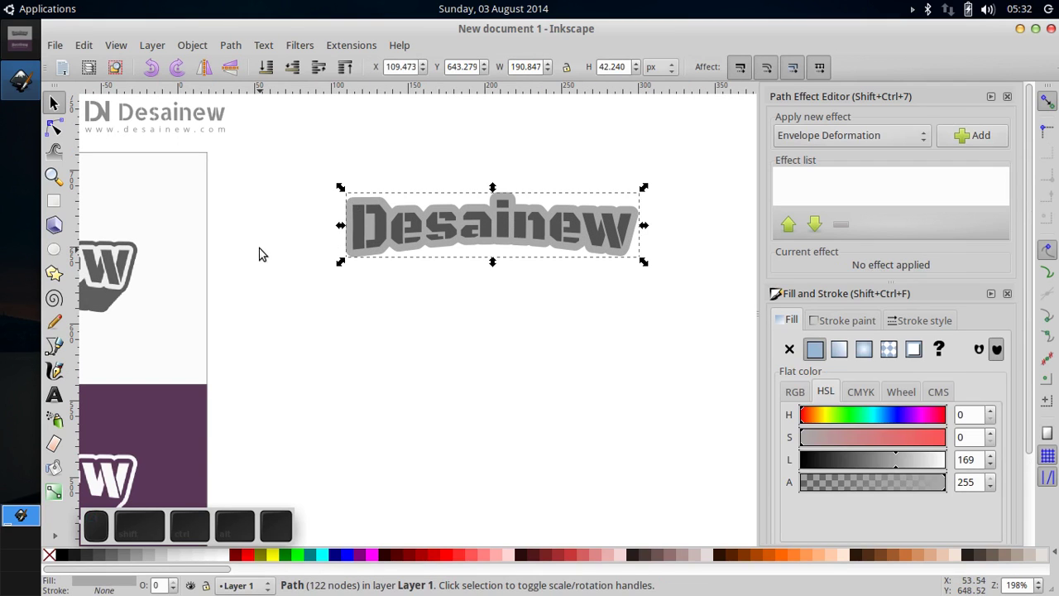
{"action": "right_click", "coordinate": [362, 203]}
{"action": "left_click", "coordinate": [413, 315]}
{"action": "left_click_drag", "start_coordinate": [506, 242], "coordinate": [293, 479]}
{"action": "left_click", "coordinate": [125, 556]}
{"action": "left_click", "coordinate": [272, 72]}
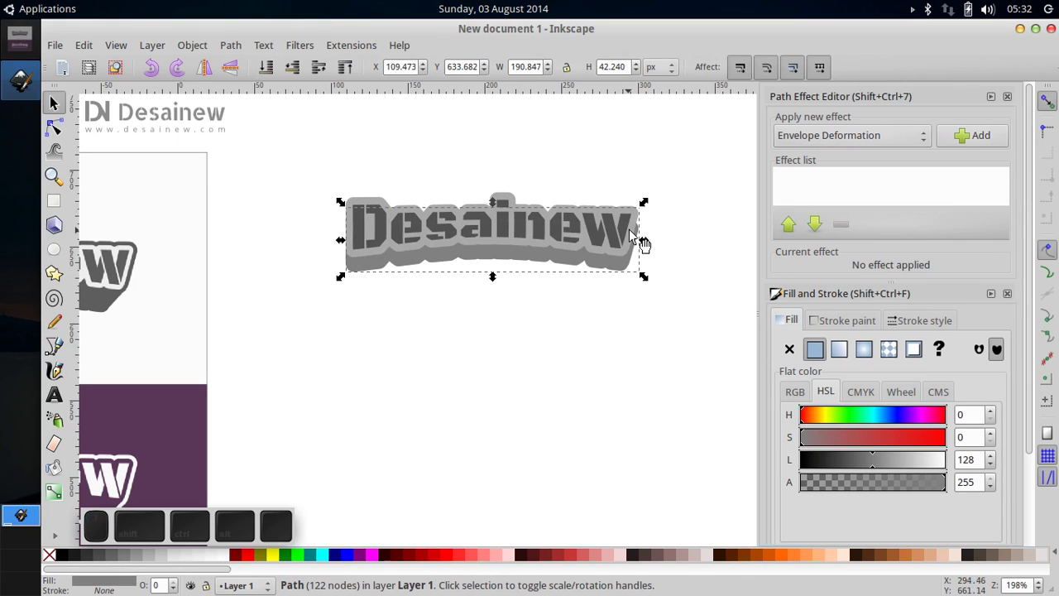
Send the dark copy to the back and bend it into an arch as the shadow shape.
{"action": "left_click_drag", "start_coordinate": [651, 243], "coordinate": [641, 245]}
{"action": "key", "text": "ctrl+shift+z"}
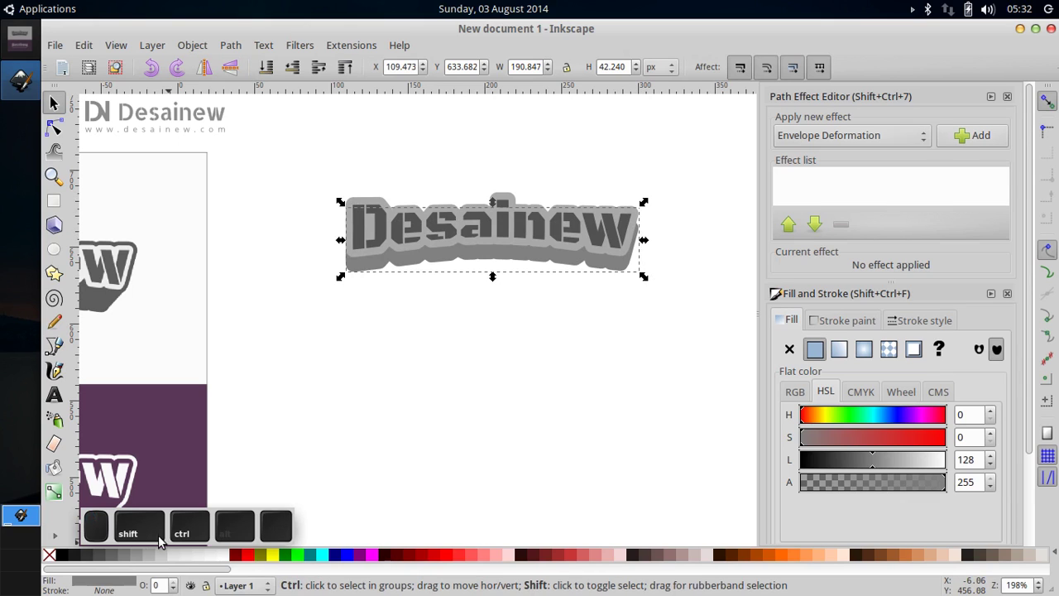
{"action": "left_click_drag", "start_coordinate": [649, 283], "coordinate": [588, 264]}
{"action": "left_click_drag", "start_coordinate": [580, 269], "coordinate": [590, 276]}
{"action": "left_click", "coordinate": [66, 139]}
{"action": "left_click", "coordinate": [64, 116]}
{"action": "scroll", "scroll_direction": "up", "scroll_amount": 3}
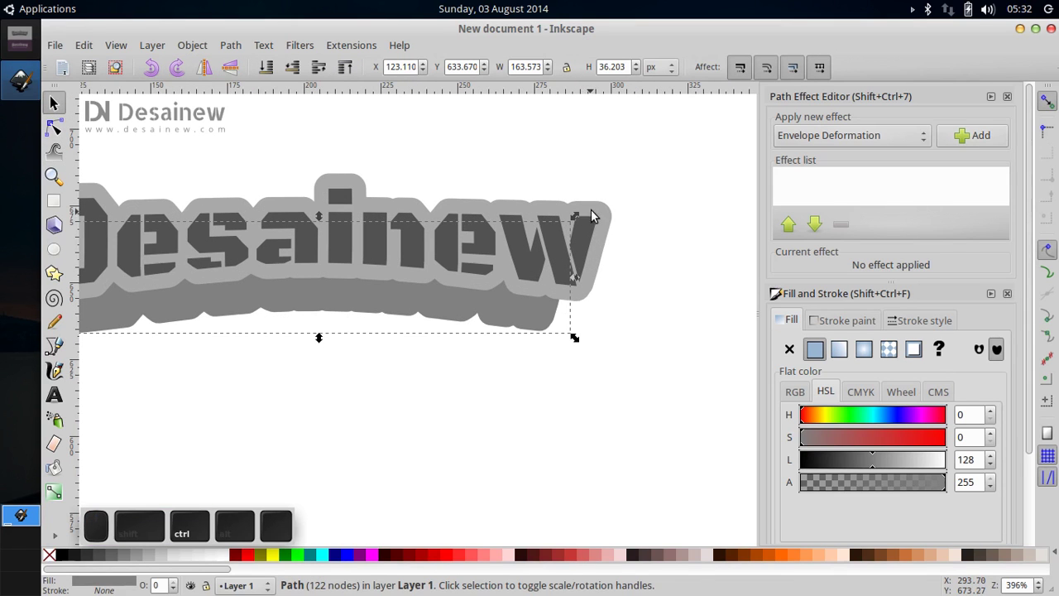
{"action": "left_click", "coordinate": [604, 211]}
Interpolate blend steps between the outline and the arched shadow with Generate from Path.
{"action": "left_click", "coordinate": [541, 334]}
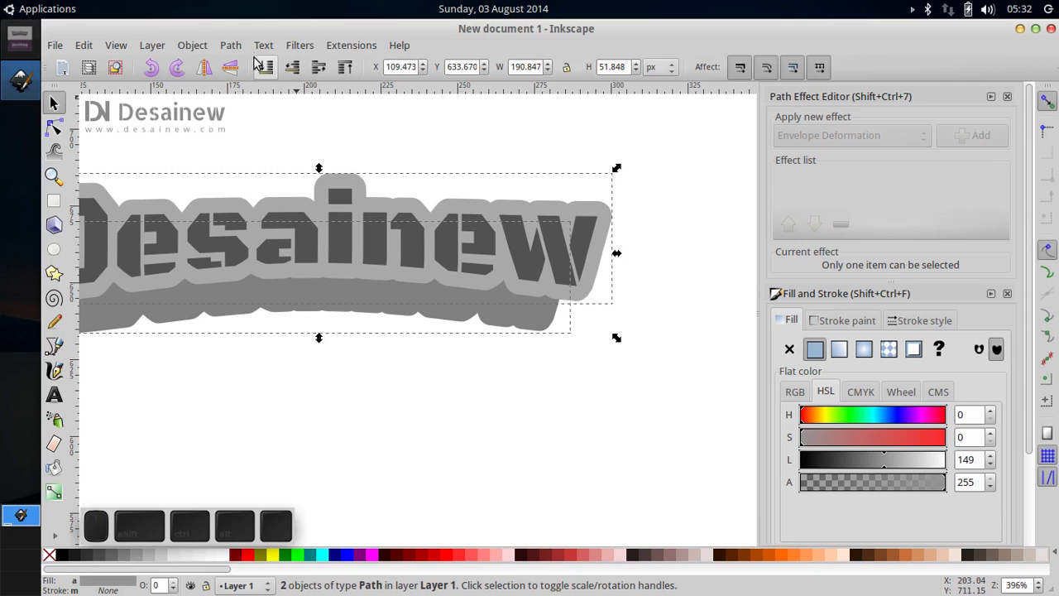
{"action": "left_click", "coordinate": [336, 51]}
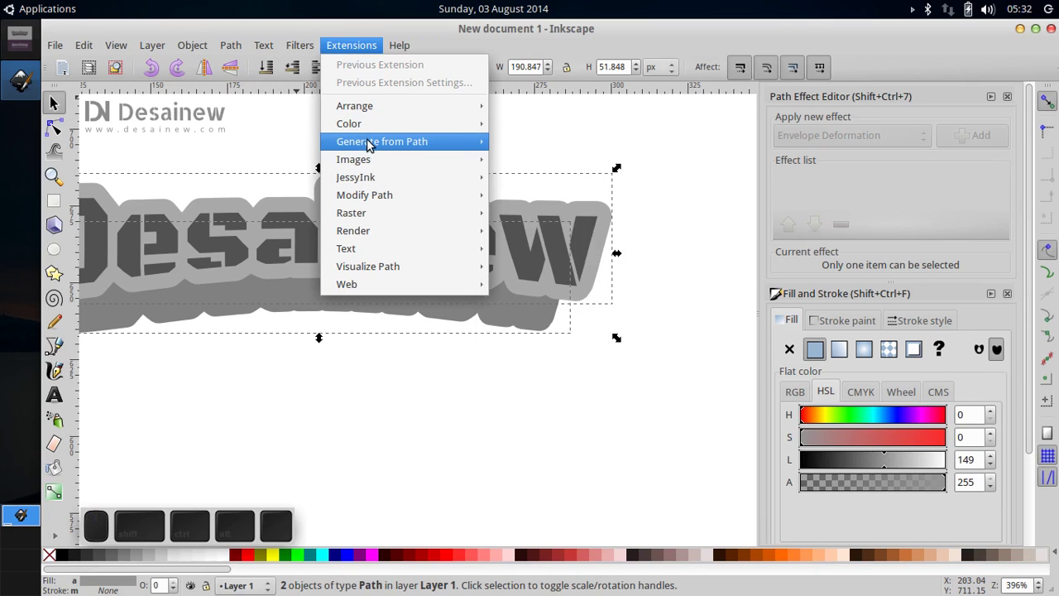
{"action": "left_click", "coordinate": [371, 139]}
{"action": "left_click", "coordinate": [518, 147]}
{"action": "left_click", "coordinate": [616, 348]}
{"action": "left_click", "coordinate": [589, 381]}
{"action": "left_click", "coordinate": [526, 378]}
{"action": "left_click", "coordinate": [394, 345]}
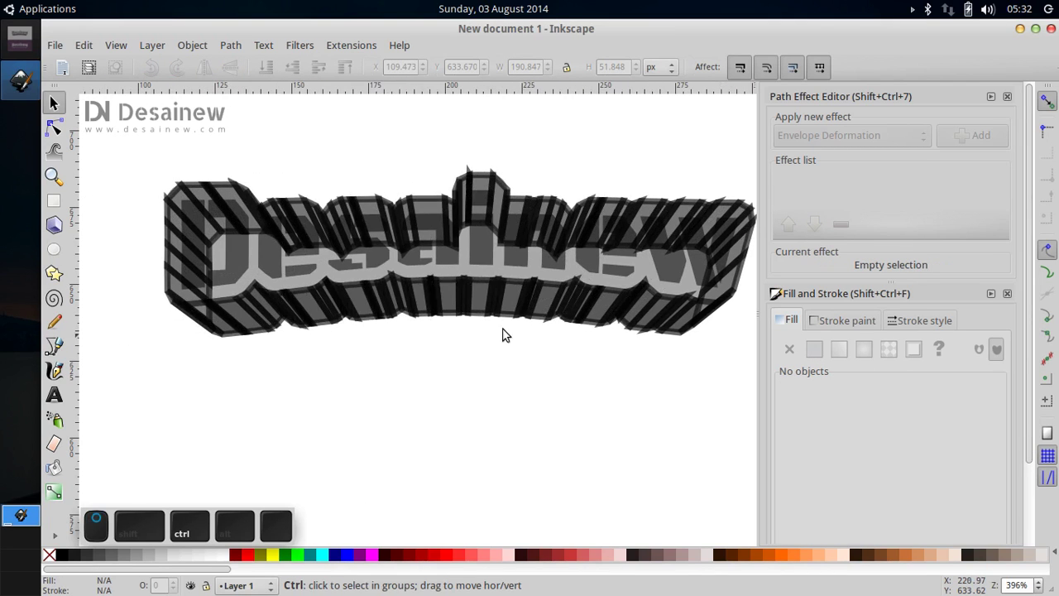
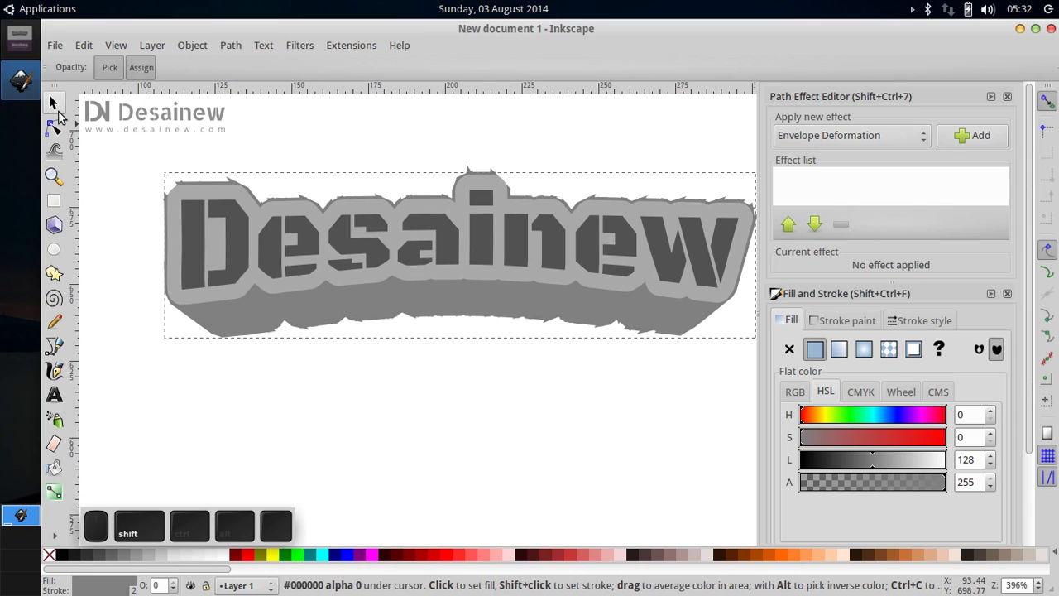
Give the blend steps a solid grey fill and remove their strokes.
{"action": "left_click", "coordinate": [60, 111]}
{"action": "left_click", "coordinate": [854, 329]}
{"action": "left_click", "coordinate": [794, 354]}
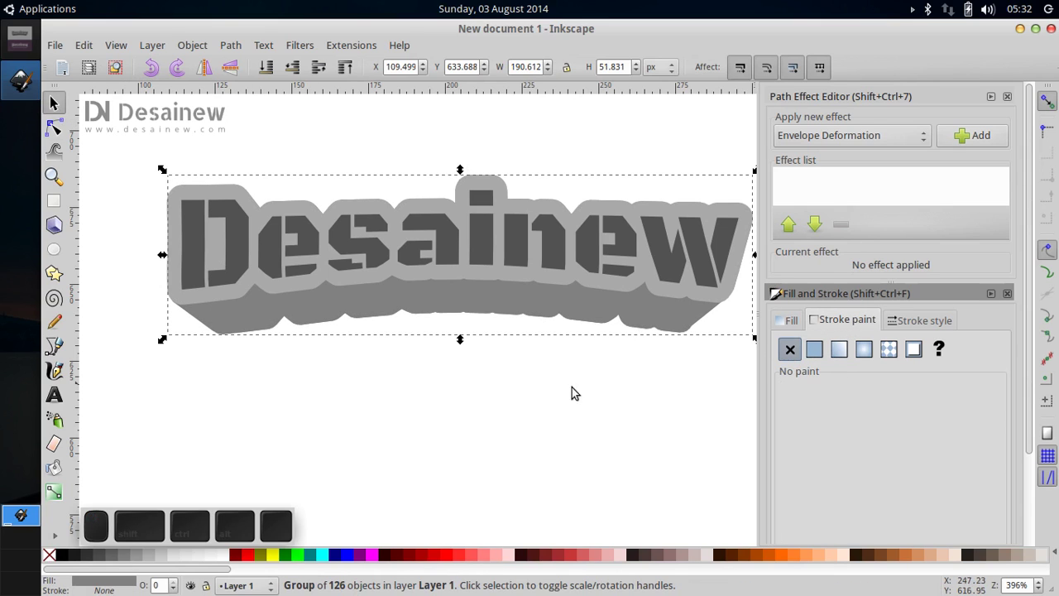
Make the Desainew lettering white, leaving the outline band and block in darker grey.
{"action": "left_click", "coordinate": [378, 404]}
{"action": "scroll", "scroll_direction": "down", "scroll_amount": 3}
{"action": "left_click", "coordinate": [373, 351]}
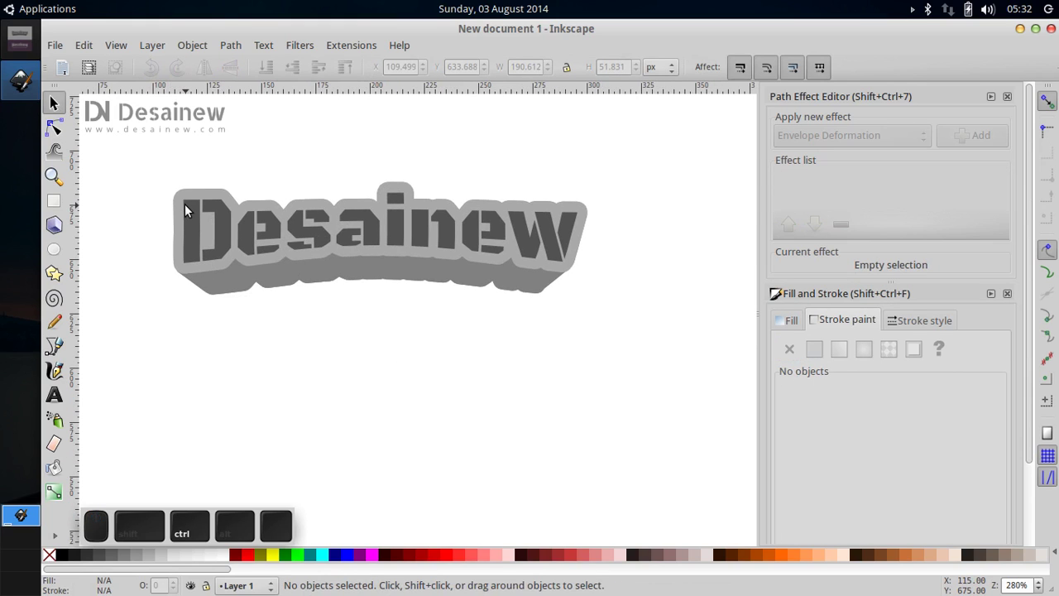
{"action": "left_click", "coordinate": [190, 206]}
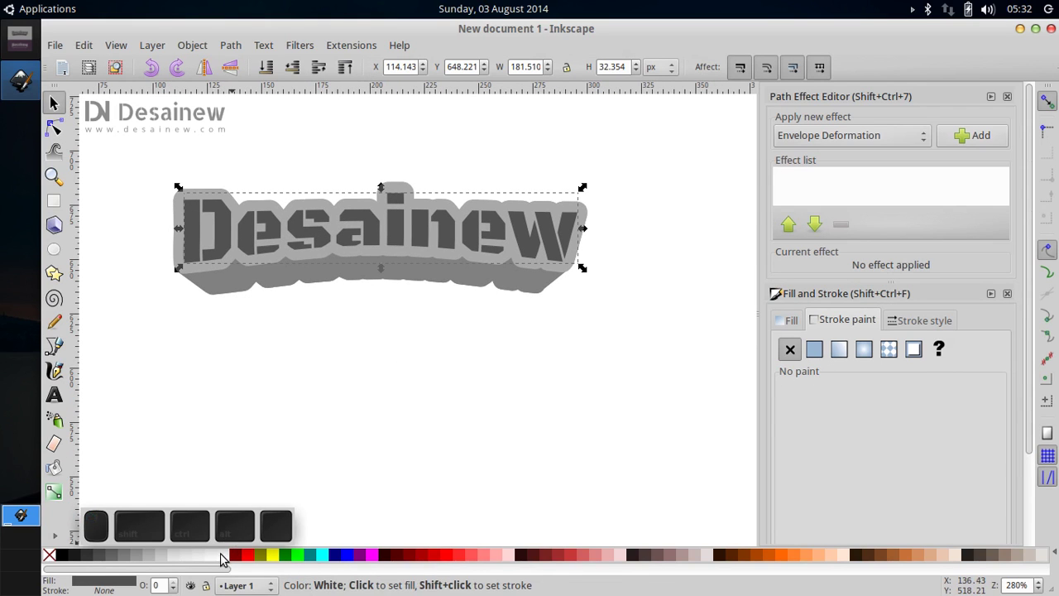
{"action": "left_click", "coordinate": [229, 561]}
{"action": "left_click", "coordinate": [312, 377]}
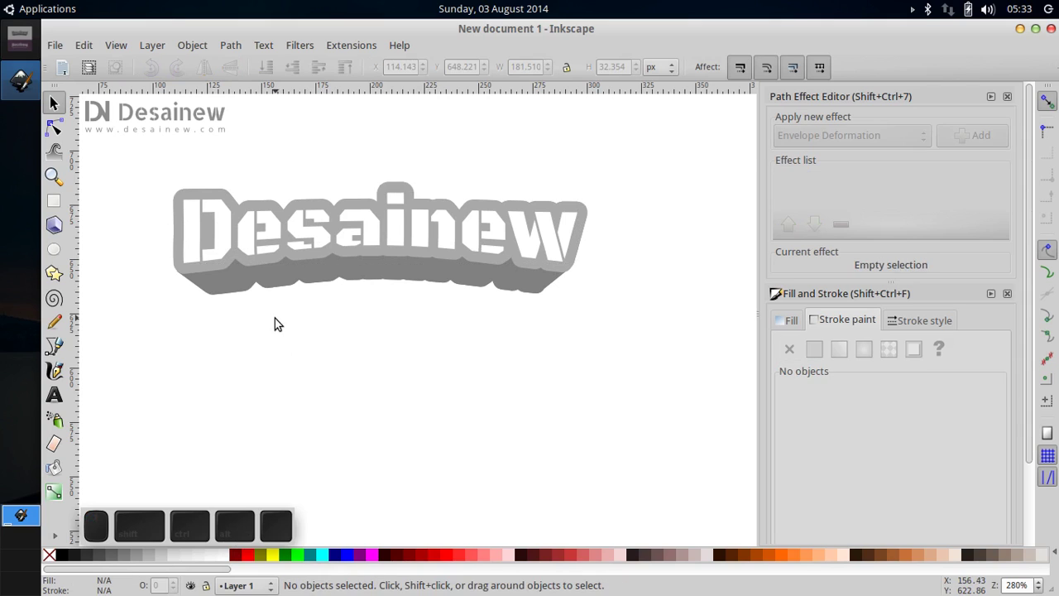
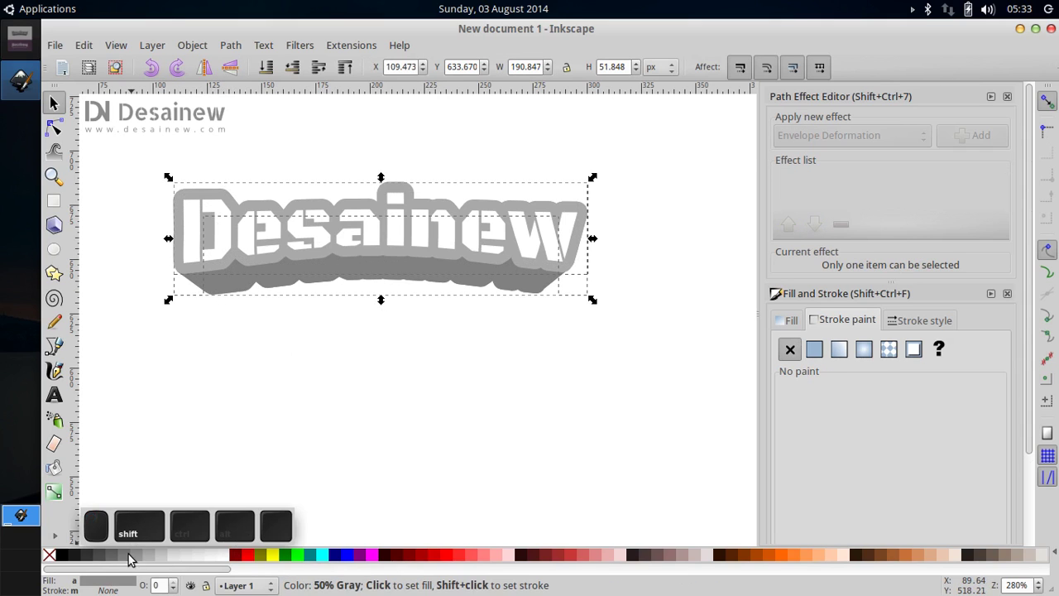
{"action": "left_click", "coordinate": [122, 558]}
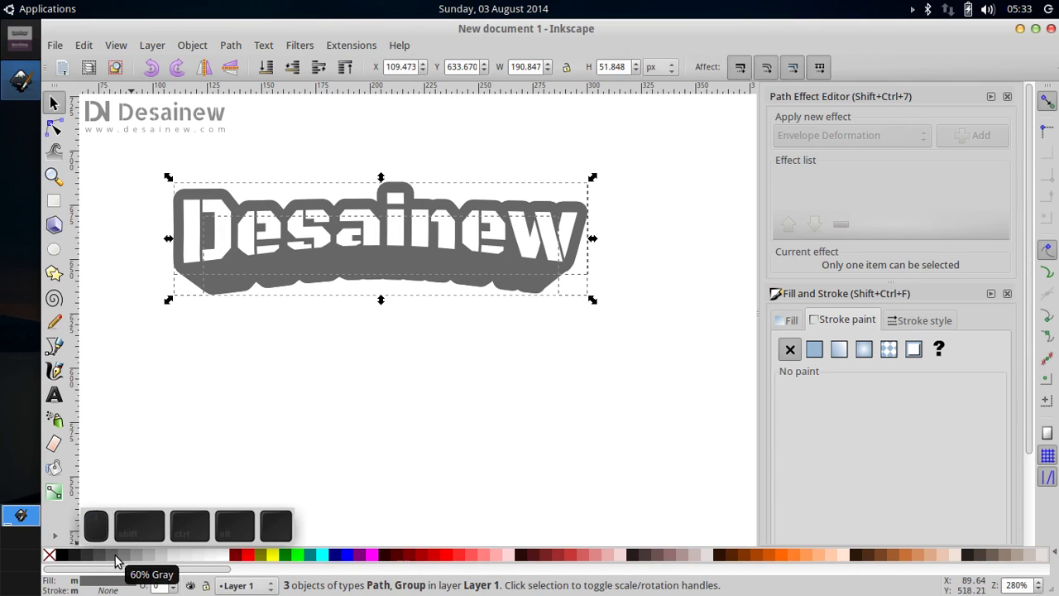
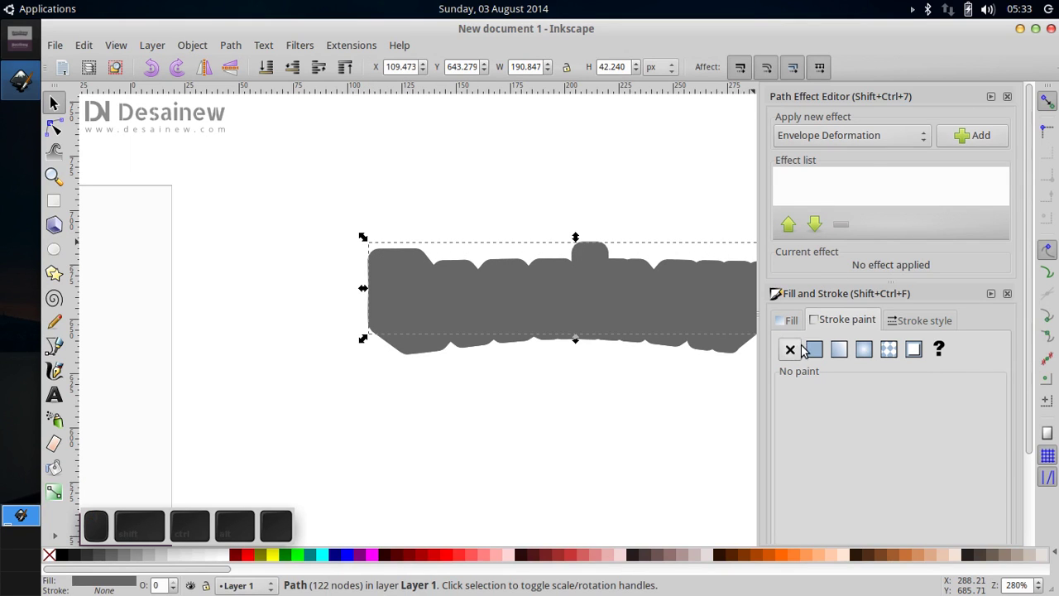
Give the logo's rounded outline shape a flat black stroke paint.
{"action": "left_click", "coordinate": [794, 326]}
{"action": "left_click_drag", "start_coordinate": [883, 463], "coordinate": [858, 362]}
{"action": "left_click", "coordinate": [842, 321]}
{"action": "left_click", "coordinate": [821, 355]}
Set the stroke width to 10 px, then thin it down to 4 px.
{"action": "left_click", "coordinate": [922, 323]}
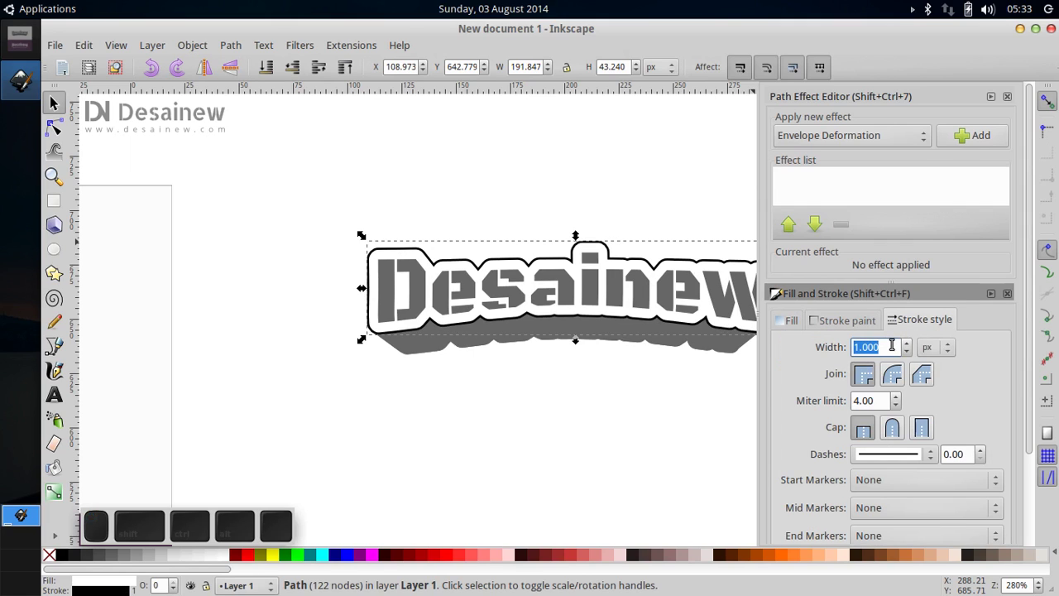
{"action": "key", "text": "1"}
{"action": "key", "text": "0"}
{"action": "key", "text": "Return"}
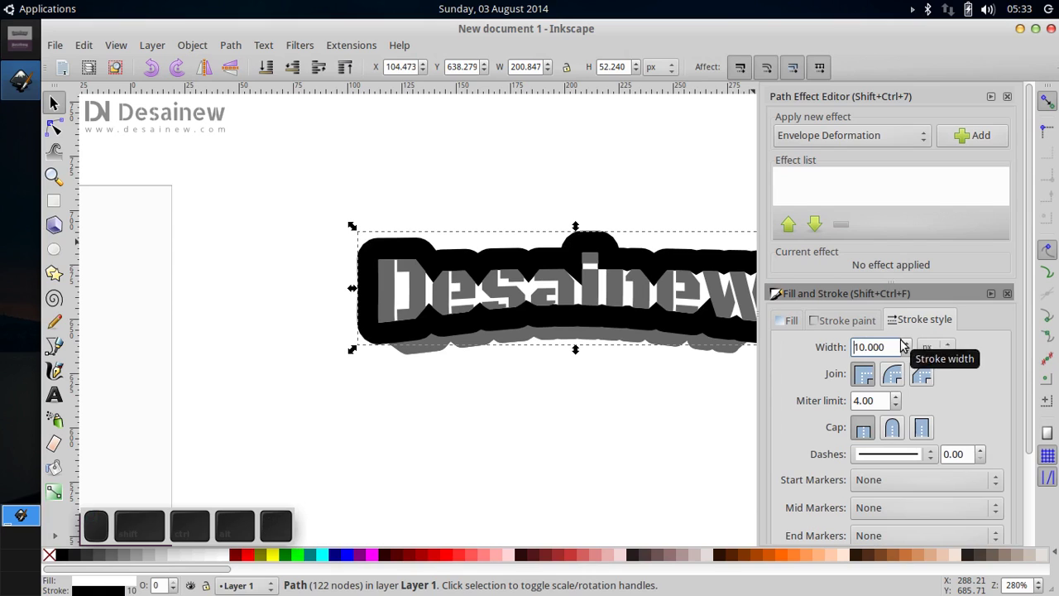
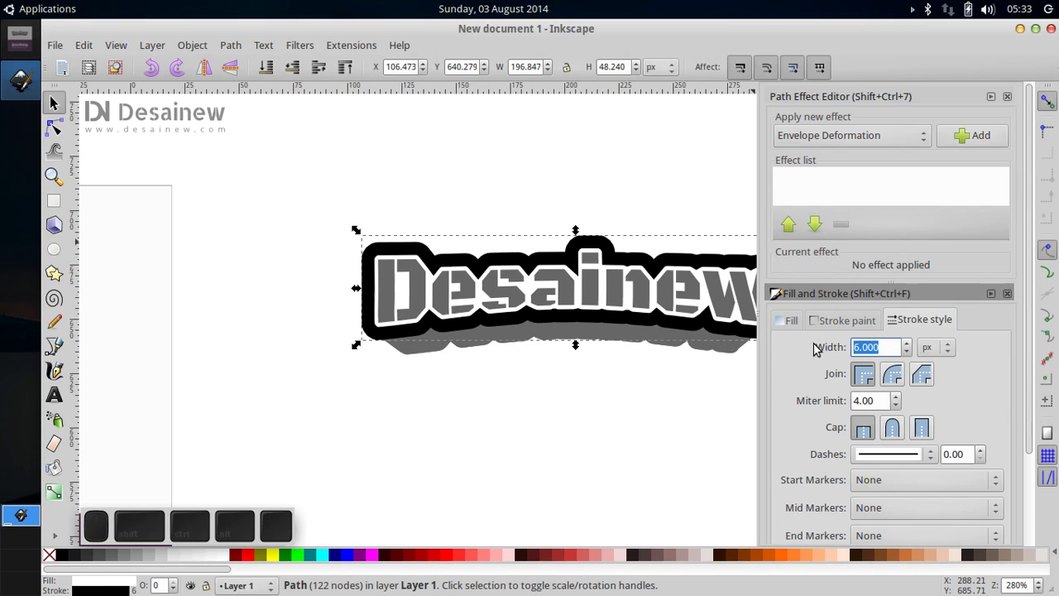
{"action": "key", "text": "4"}
{"action": "key", "text": "Return"}
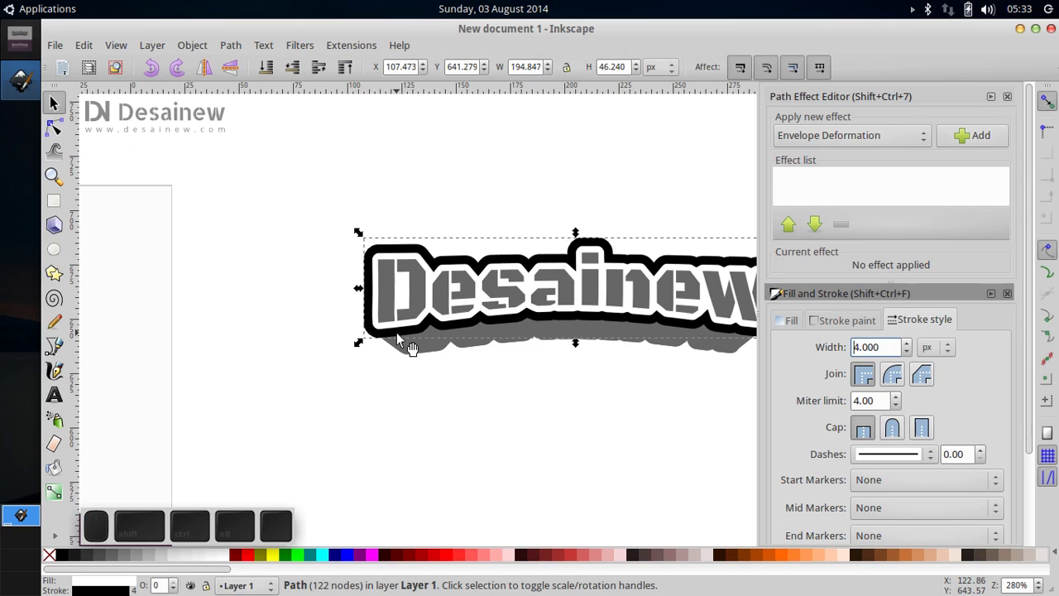
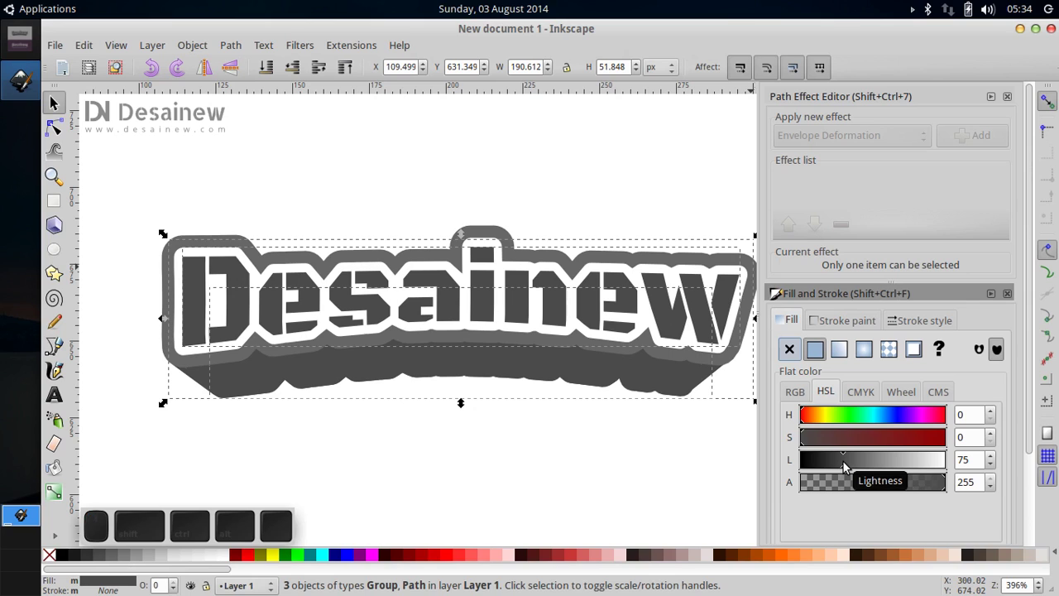
Recolour the whole logo with the sampled dark grey #4b4b4b using the Dropper.
{"action": "left_click", "coordinate": [238, 191]}
{"action": "left_click", "coordinate": [222, 253]}
{"action": "key", "text": "d"}
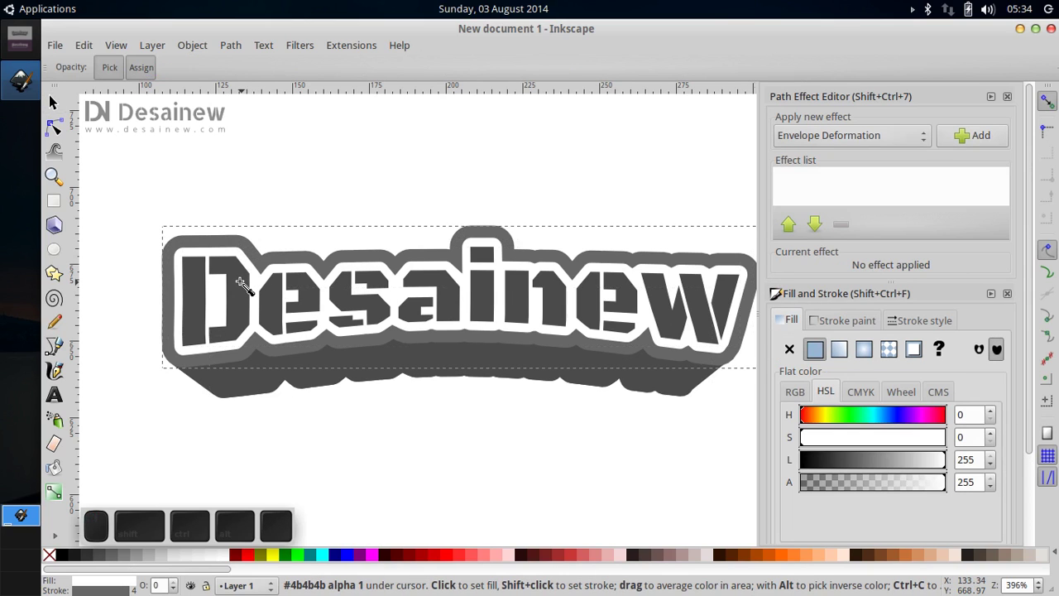
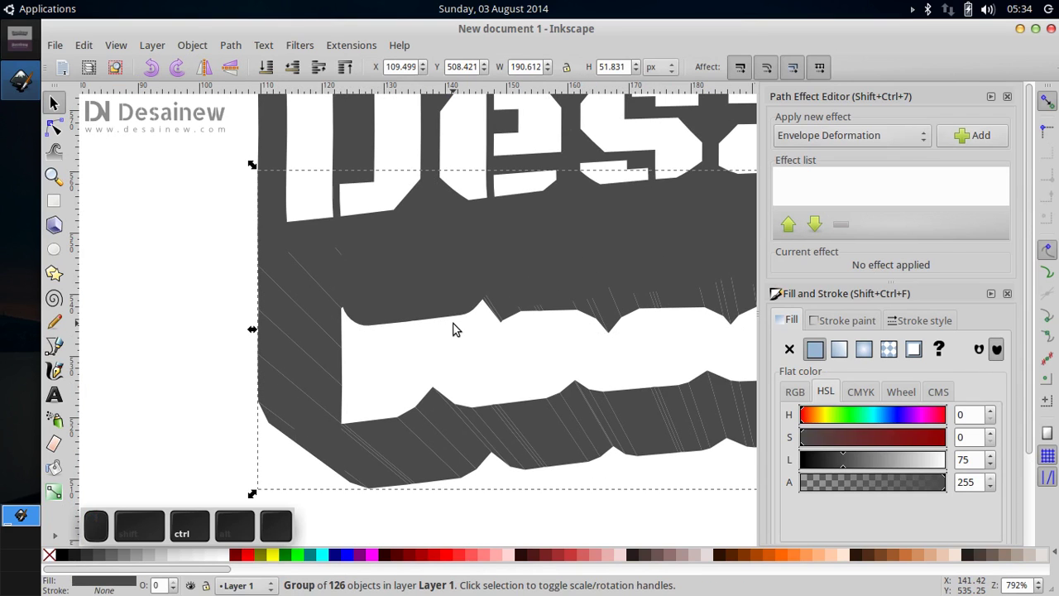
Move the extruded shadow group down clear of the logo.
{"action": "key", "text": "ctrl+z"}
{"action": "scroll", "scroll_direction": "down", "scroll_amount": 3}
{"action": "key", "text": "shift+Down"}
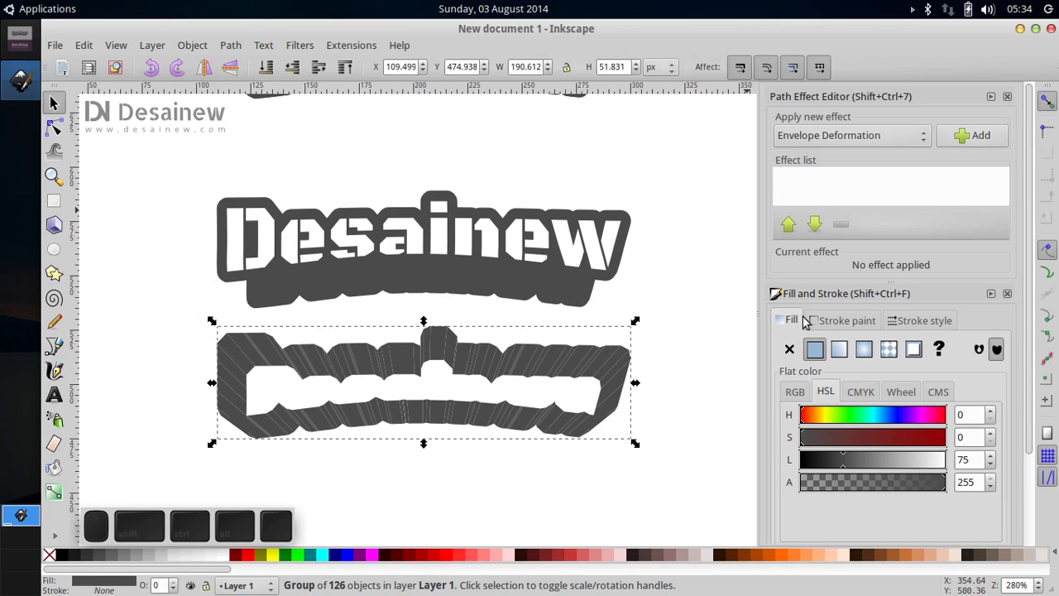
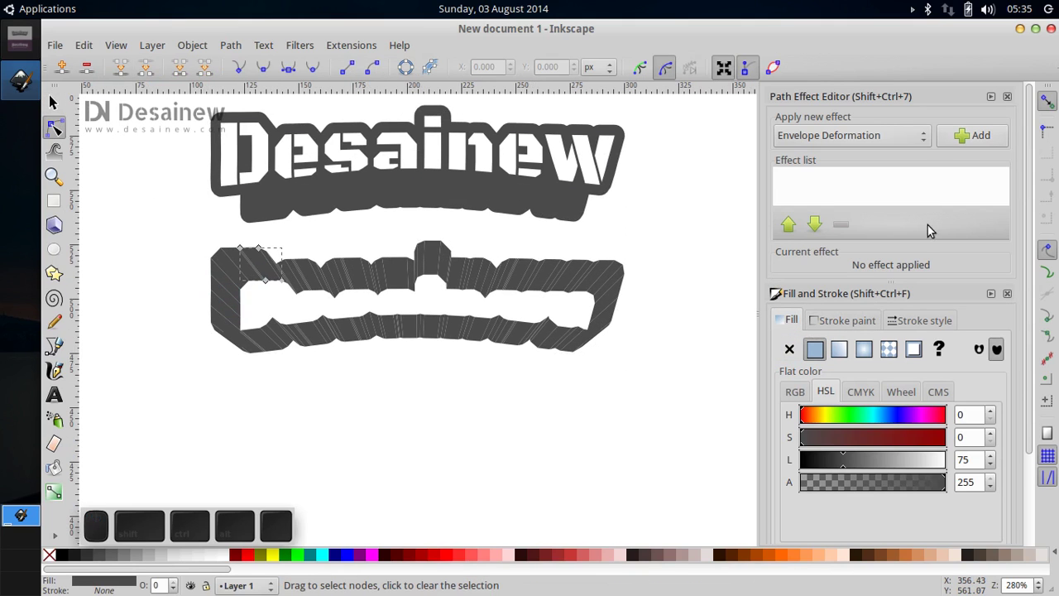
Select the shadow pieces and lower their alpha to 104 for a translucent fill.
{"action": "scroll", "scroll_direction": "up", "scroll_amount": 3}
{"action": "scroll", "scroll_direction": "up", "scroll_amount": 3}
{"action": "scroll", "scroll_direction": "up", "scroll_amount": 3}
{"action": "scroll", "scroll_direction": "up", "scroll_amount": 3}
{"action": "left_click", "coordinate": [198, 52]}
{"action": "left_click", "coordinate": [238, 65]}
{"action": "left_click", "coordinate": [212, 53]}
{"action": "left_click", "coordinate": [223, 121]}
{"action": "left_click", "coordinate": [285, 422]}
{"action": "left_click_drag", "start_coordinate": [308, 406], "coordinate": [193, 240]}
Union the shadow pieces into one path and move it back beneath the logo.
{"action": "left_click", "coordinate": [235, 38]}
{"action": "left_click", "coordinate": [259, 122]}
{"action": "left_click", "coordinate": [639, 399]}
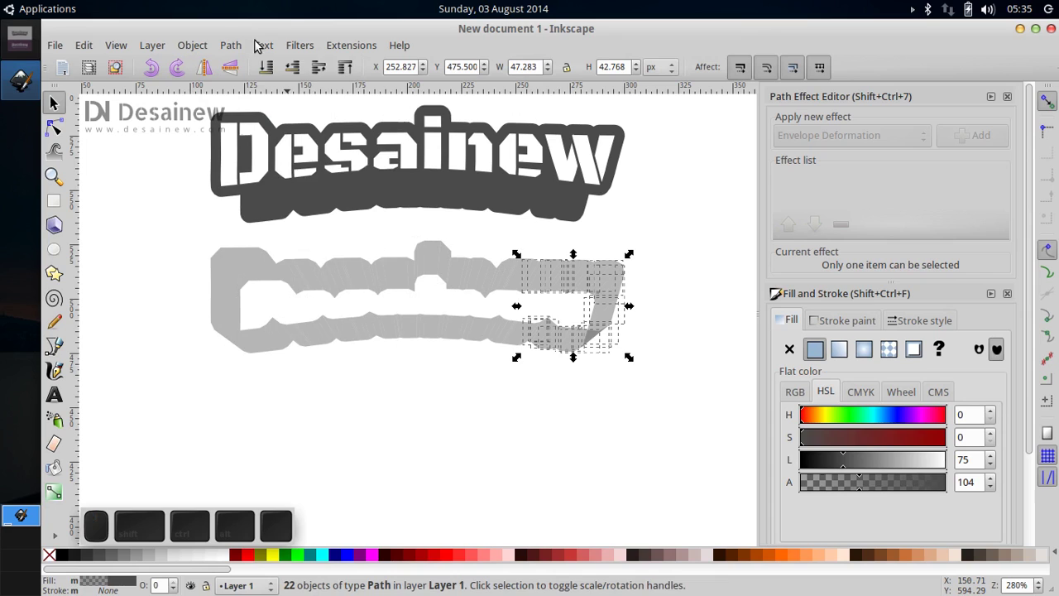
{"action": "left_click", "coordinate": [246, 43]}
{"action": "left_click", "coordinate": [272, 125]}
{"action": "left_click_drag", "start_coordinate": [686, 438], "coordinate": [197, 192]}
{"action": "left_click", "coordinate": [240, 43]}
{"action": "left_click", "coordinate": [285, 236]}
{"action": "key", "text": "shift+Up"}
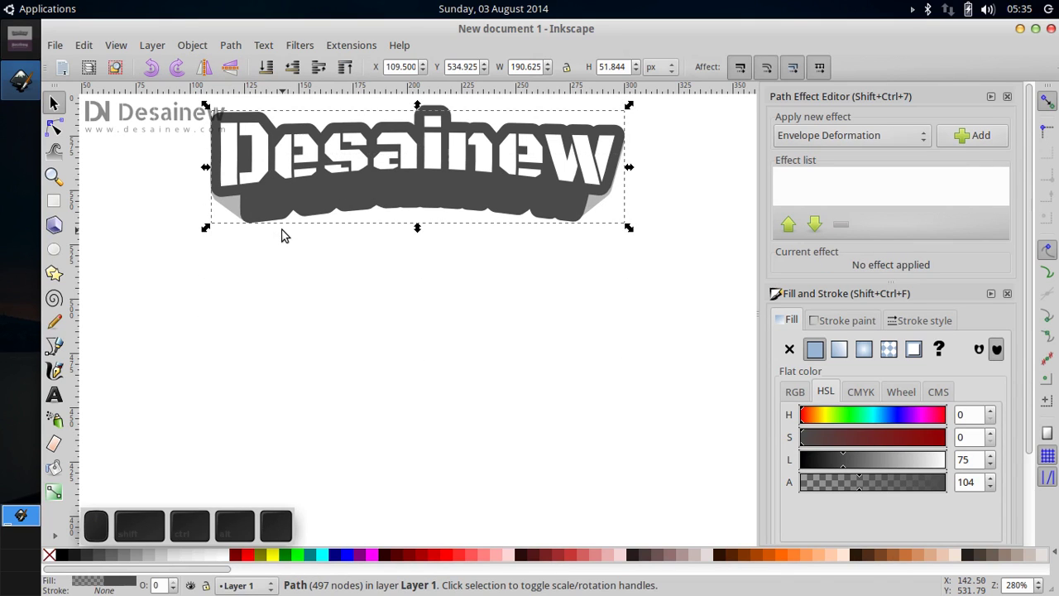
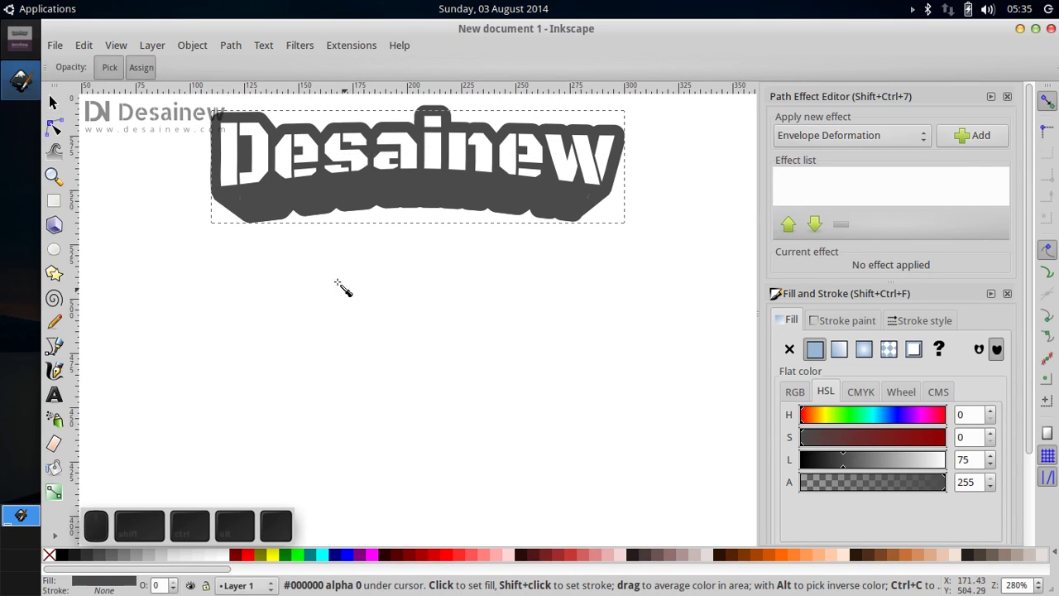
Set the copied logo's letter fill to white over the purple background rectangle.
{"action": "scroll", "scroll_direction": "up", "scroll_amount": 3}
{"action": "scroll", "scroll_direction": "down", "scroll_amount": 3}
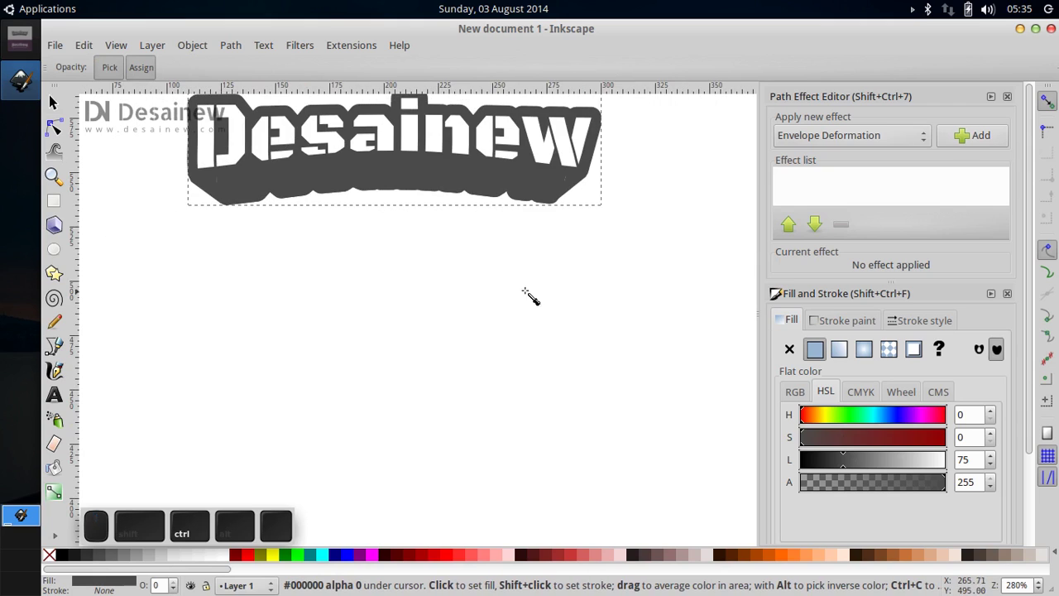
{"action": "left_click", "coordinate": [1036, 401]}
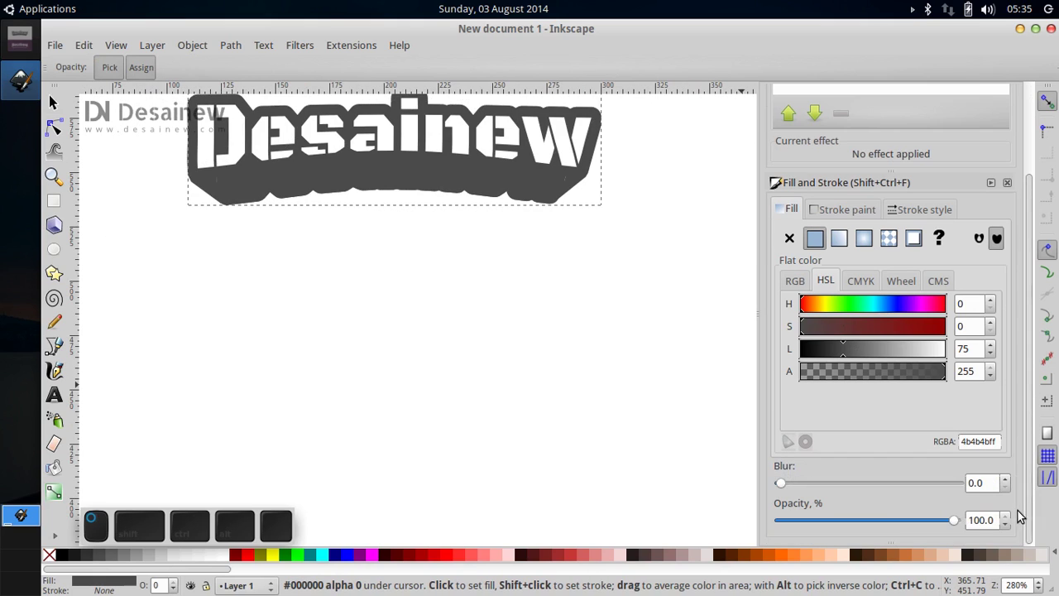
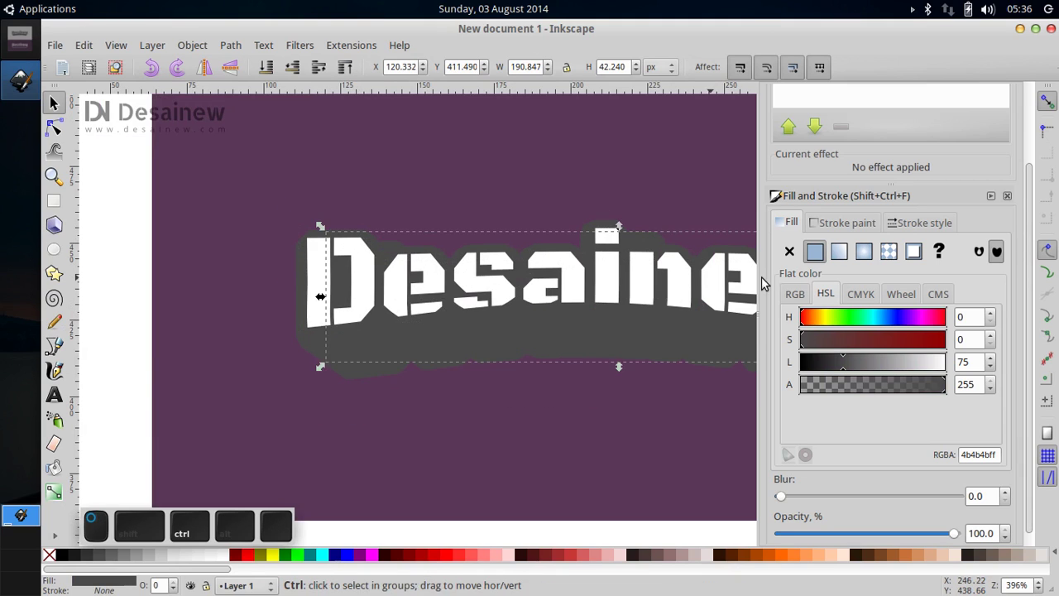
Give the purple logo's outline shape no fill and a flat white stroke.
{"action": "key", "text": "ctrl+z"}
{"action": "left_click", "coordinate": [914, 224]}
{"action": "left_click", "coordinate": [826, 226]}
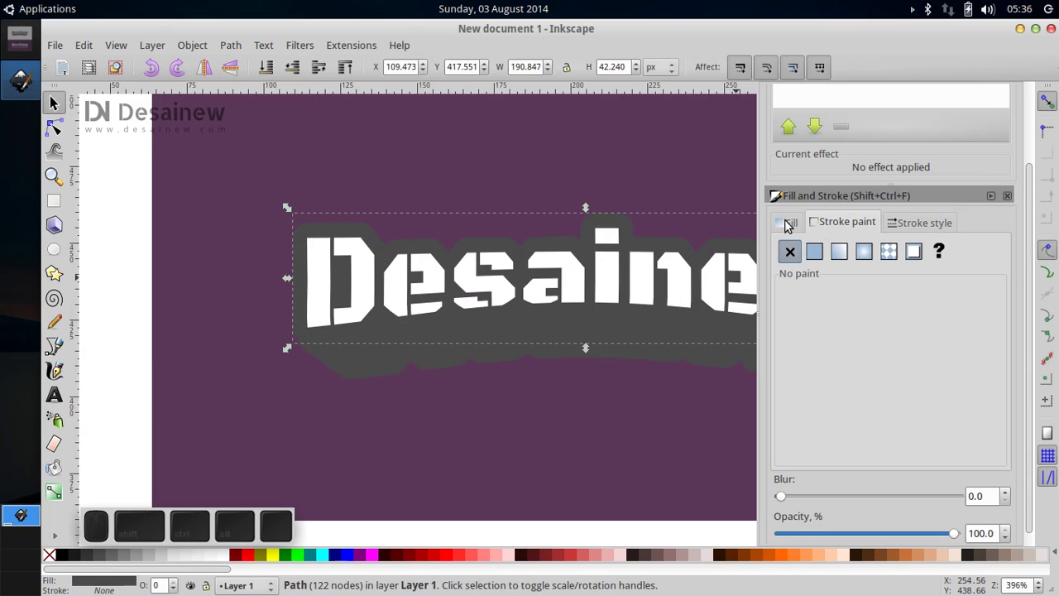
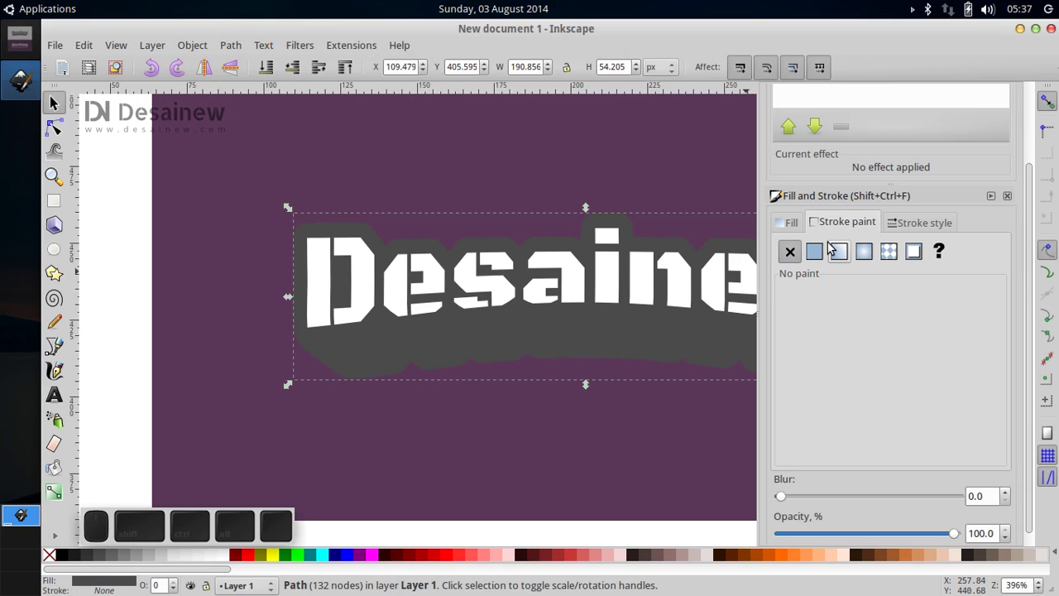
{"action": "left_click", "coordinate": [806, 257]}
{"action": "left_click", "coordinate": [821, 255]}
{"action": "left_click", "coordinate": [778, 213]}
{"action": "left_click", "coordinate": [789, 214]}
{"action": "left_click", "coordinate": [790, 247]}
Set the white stroke width to 4 then 3.5 px, and minimise Inkscape to show the desktop.
{"action": "left_click", "coordinate": [915, 221]}
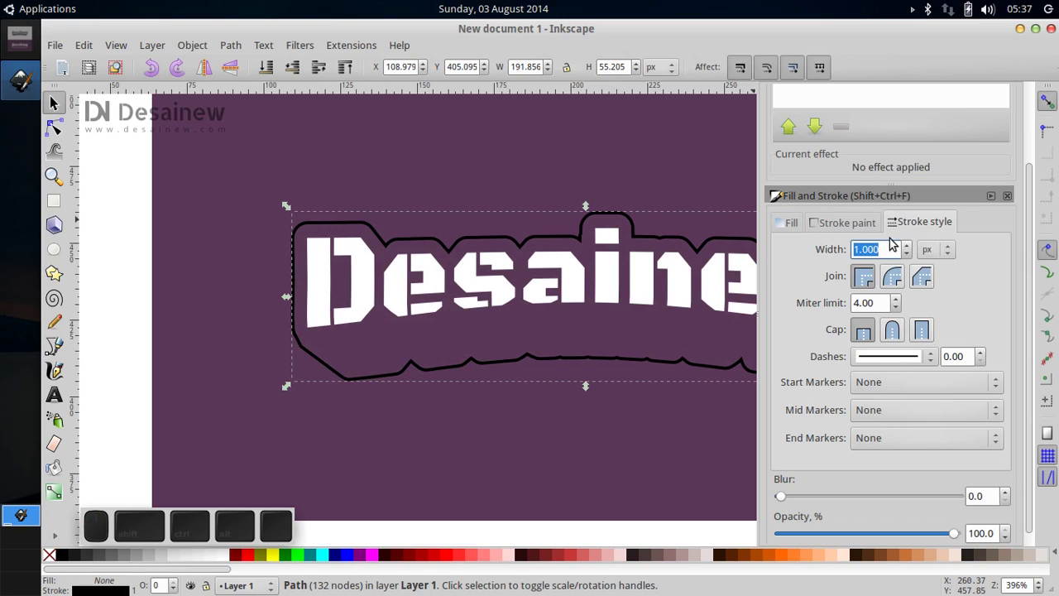
{"action": "key", "text": "4"}
{"action": "key", "text": "Return"}
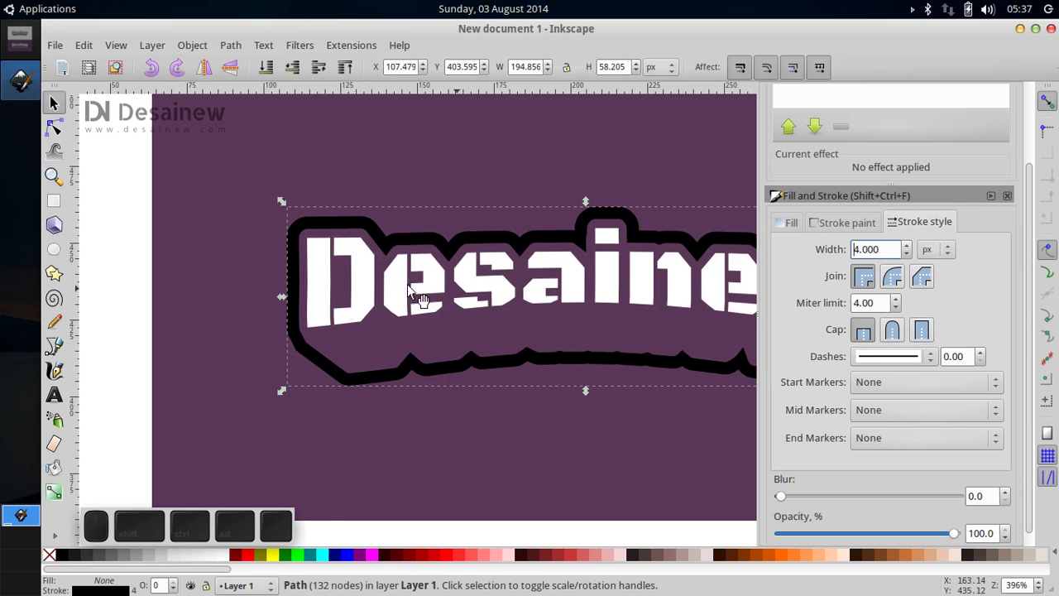
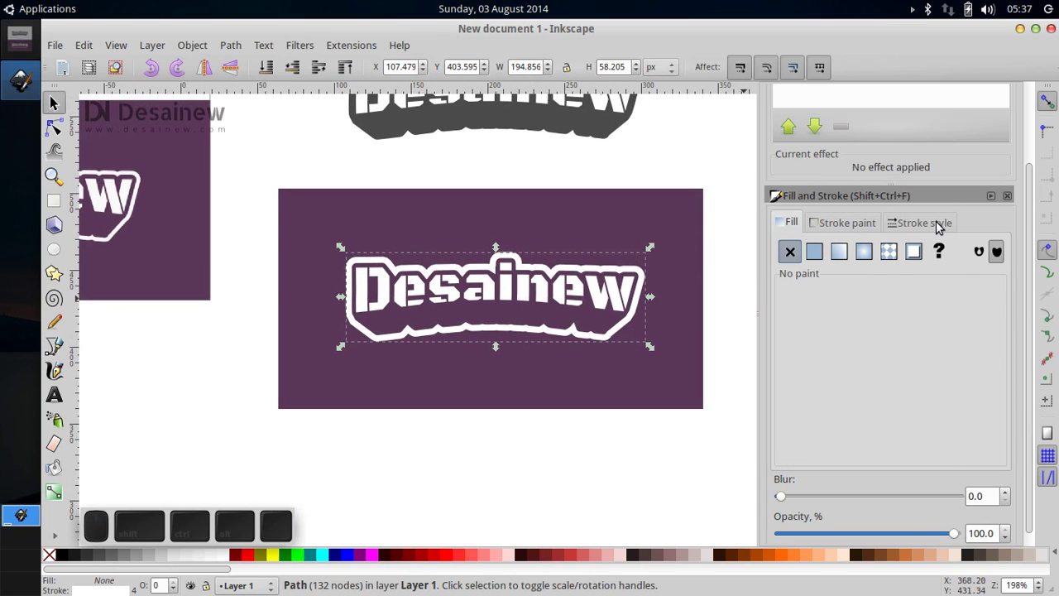
{"action": "left_click", "coordinate": [943, 224]}
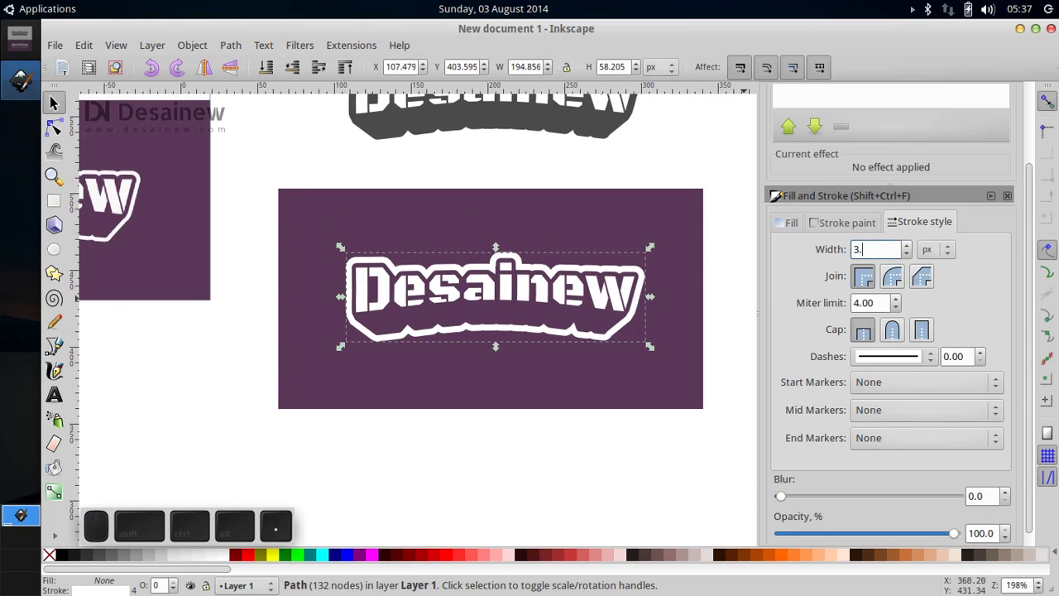
{"action": "key", "text": "Return"}
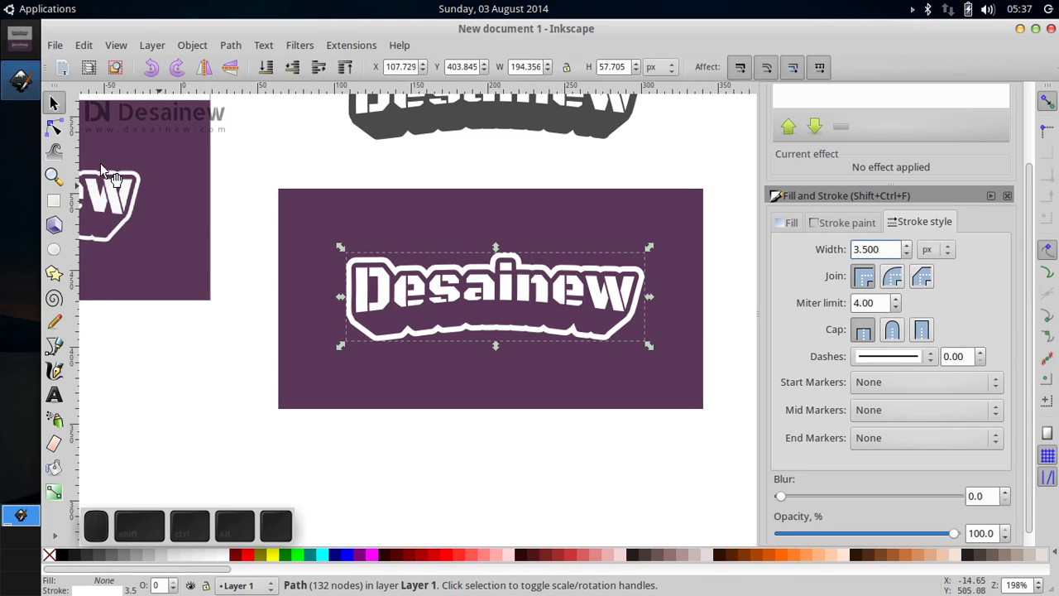
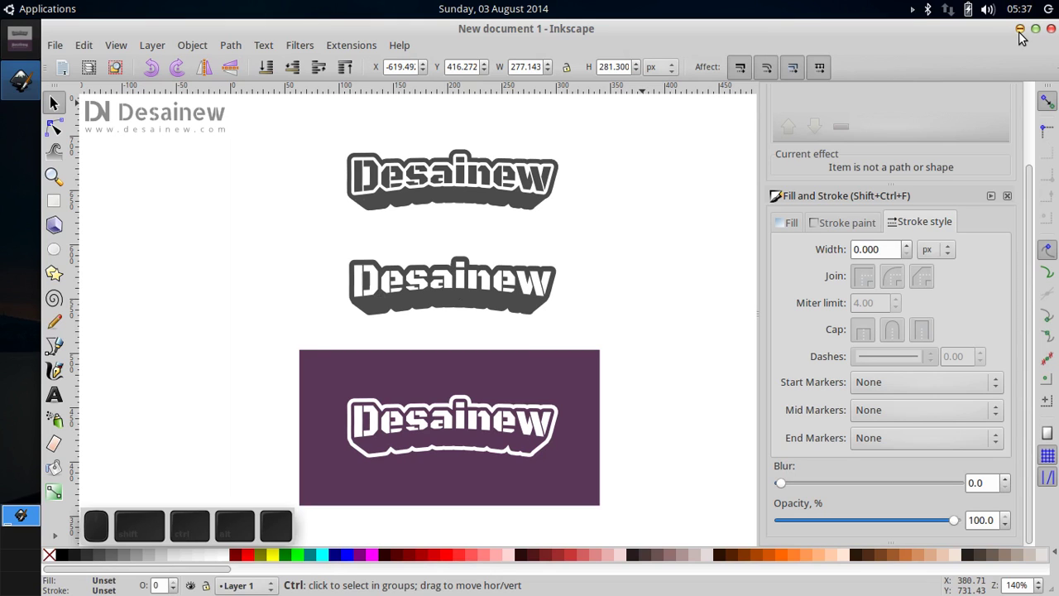
{"action": "left_click", "coordinate": [1024, 38]}
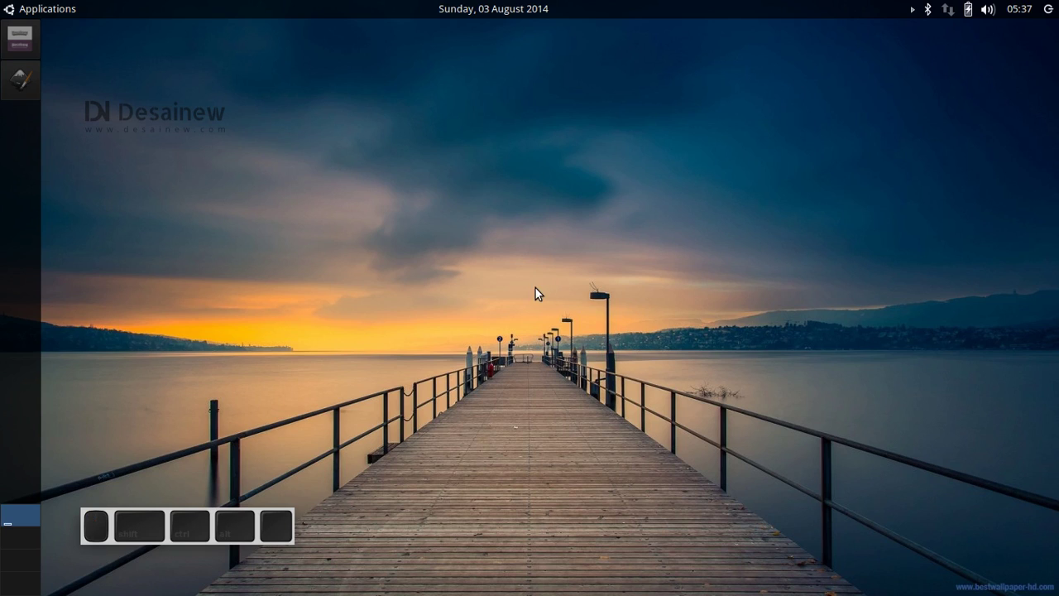